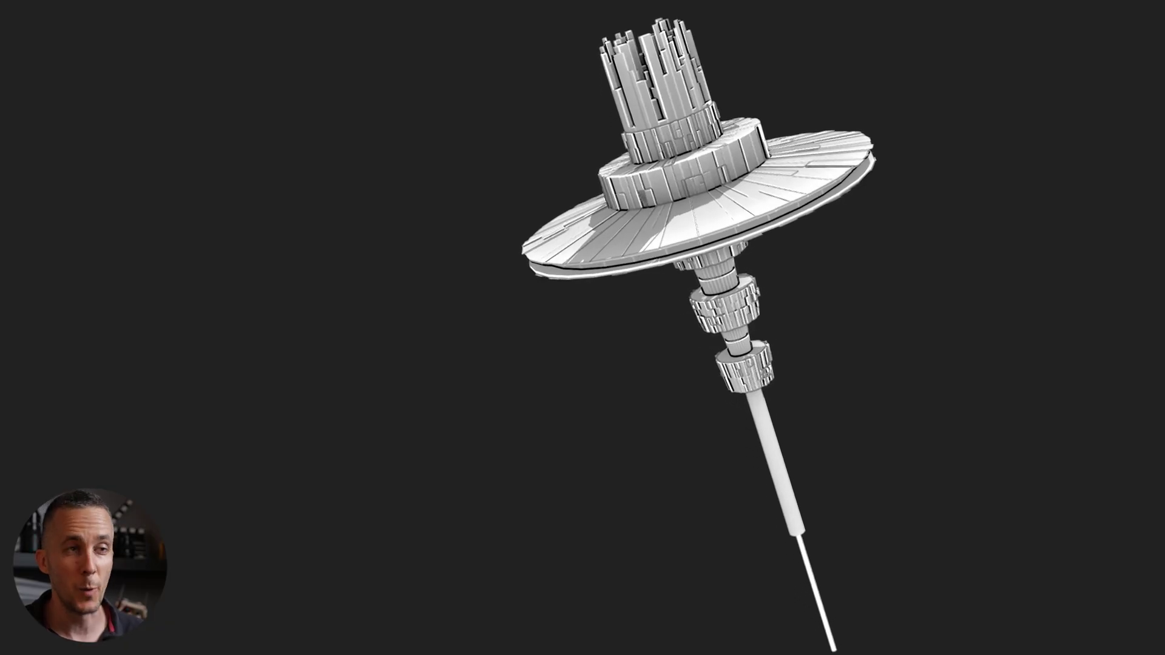
- Switch to Blender's default scene and select the cube in Object Mode
{"action": "middle_click", "coordinate": [522, 310]}
{"action": "left_click", "coordinate": [523, 311]}
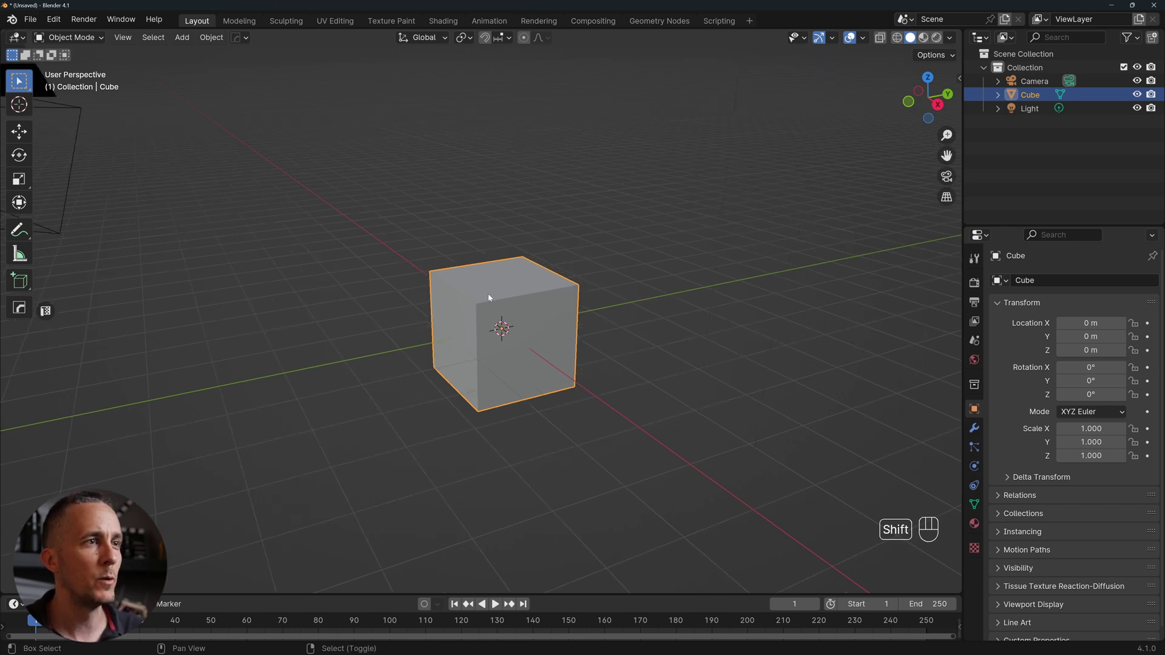
- Bring up the Add menu (Shift+A) to reach Mesh > Discombobulator for the cube
{"action": "key", "text": "shift+a"}
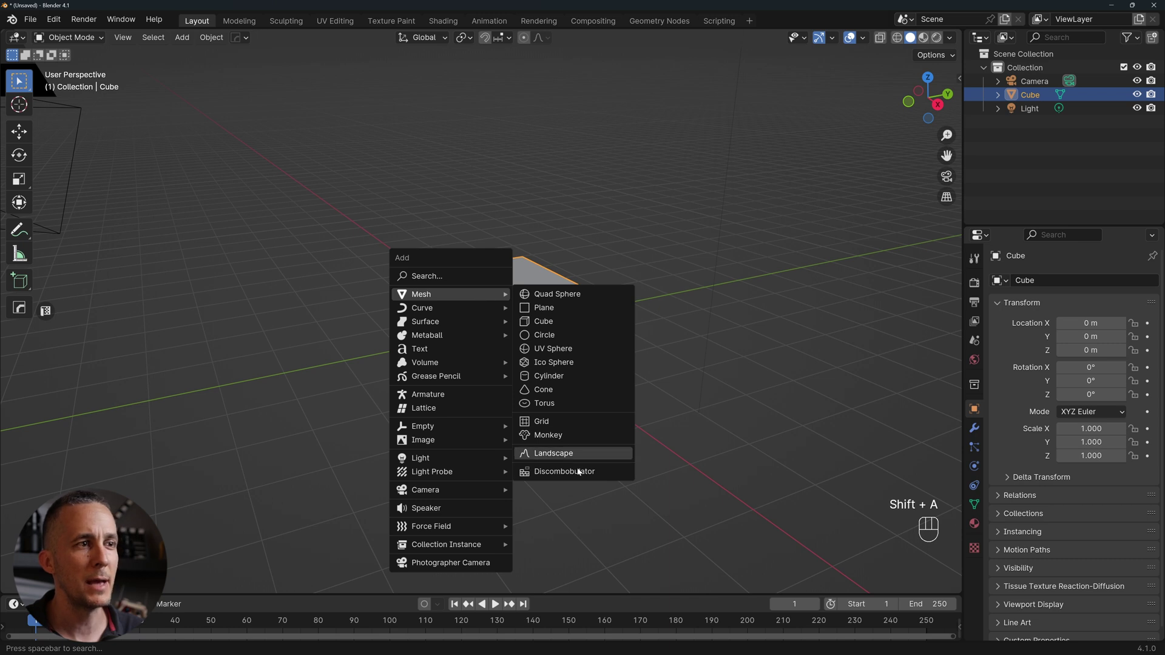
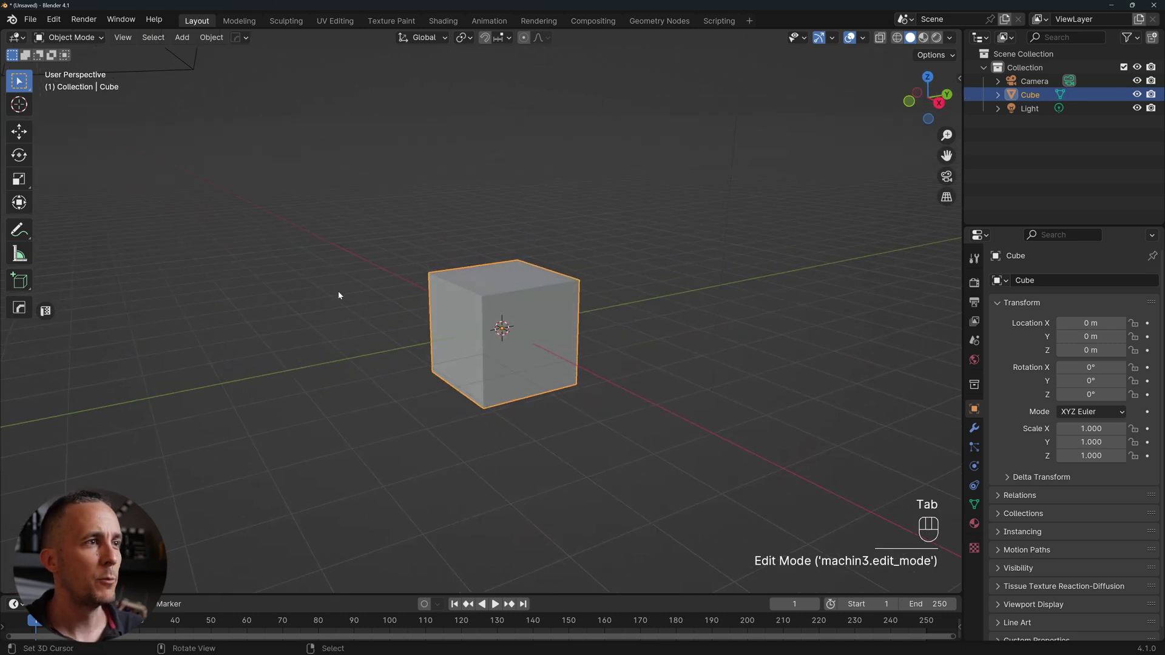
- Confirm Discombobulator with OK, turning the cube into a protrusion-covered discombobulated_mesh
{"action": "key", "text": "shift+a"}
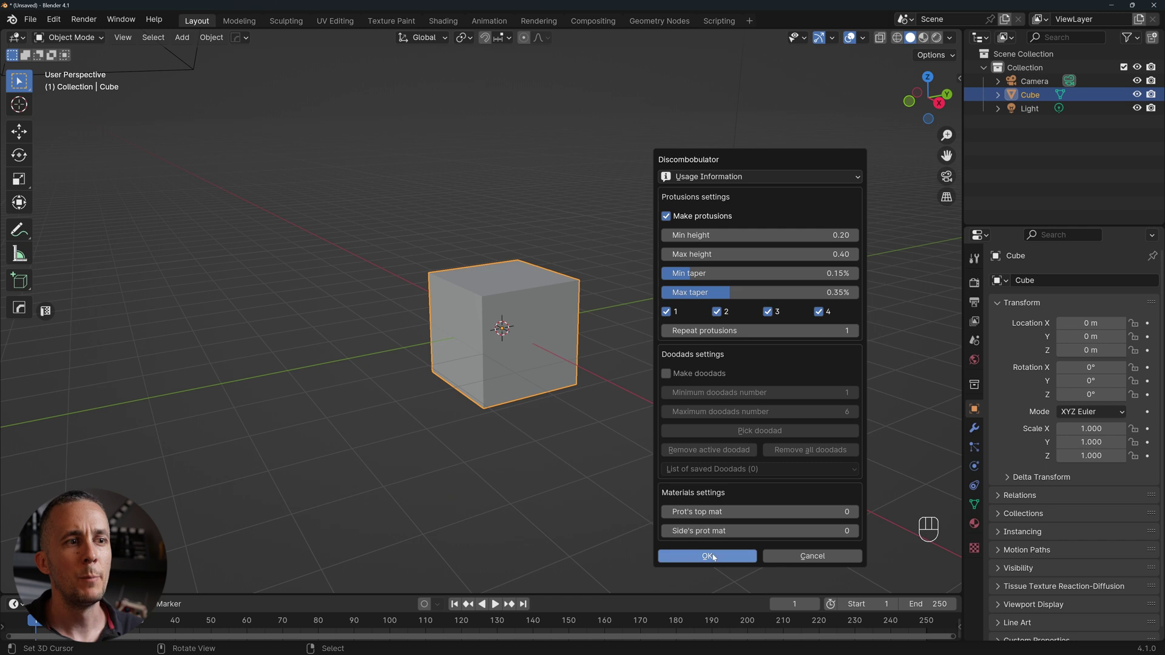
{"action": "left_click", "coordinate": [535, 293]}
{"action": "left_click_drag", "start_coordinate": [953, 41], "coordinate": [897, 404]}
{"action": "left_click_drag", "start_coordinate": [511, 317], "coordinate": [516, 312]}
{"action": "middle_click", "coordinate": [517, 312]}
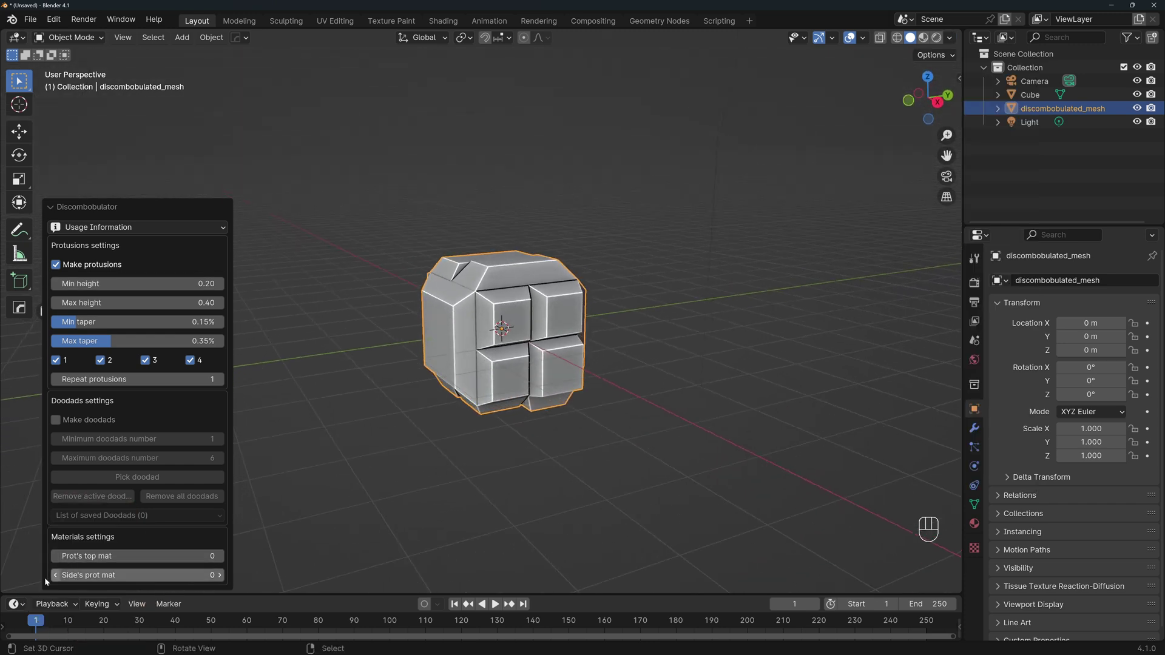
- Expand the Adjust Last Operation panel and change the protrusions' Min height
{"action": "left_click", "coordinate": [56, 209]}
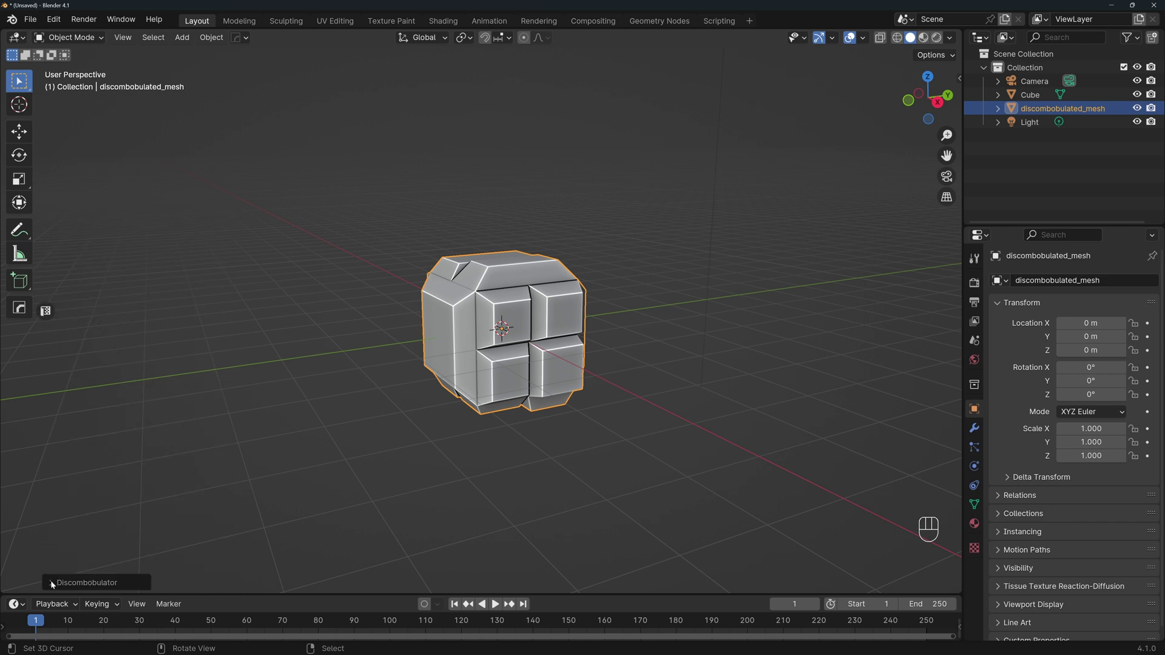
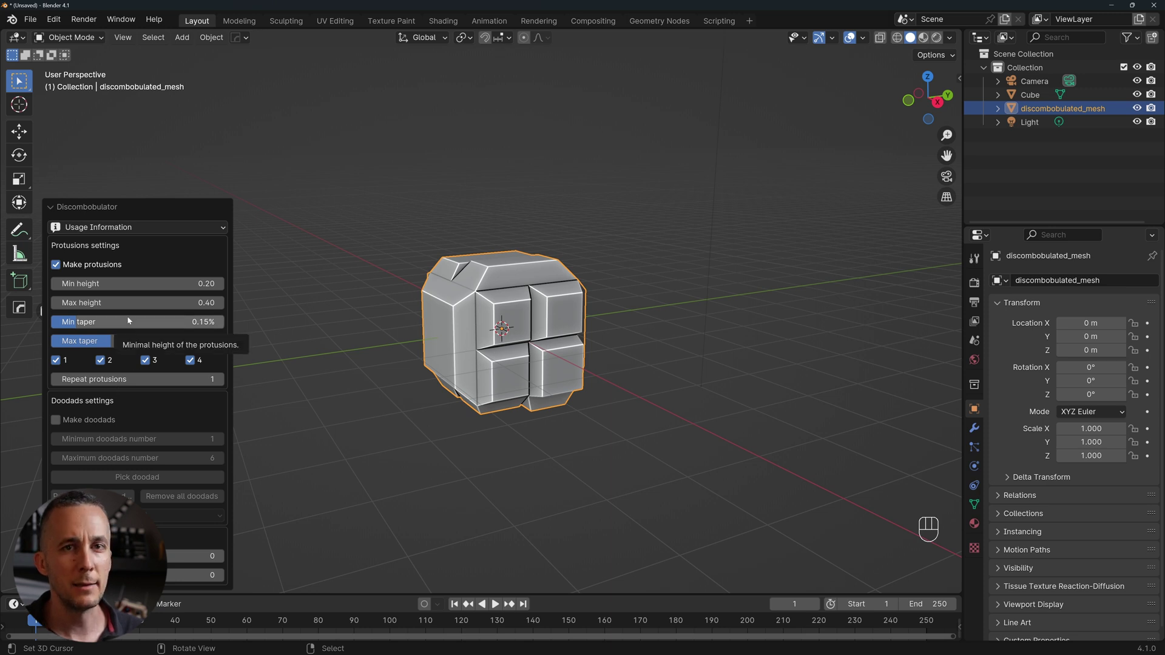
{"action": "left_click_drag", "start_coordinate": [94, 230], "coordinate": [180, 215]}
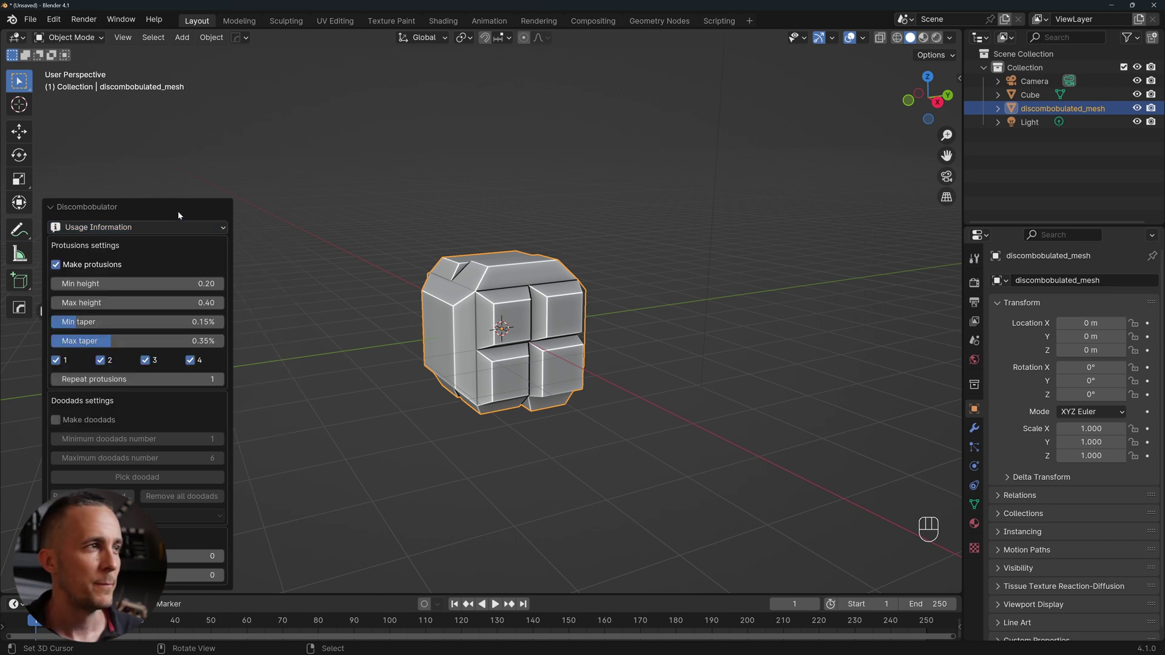
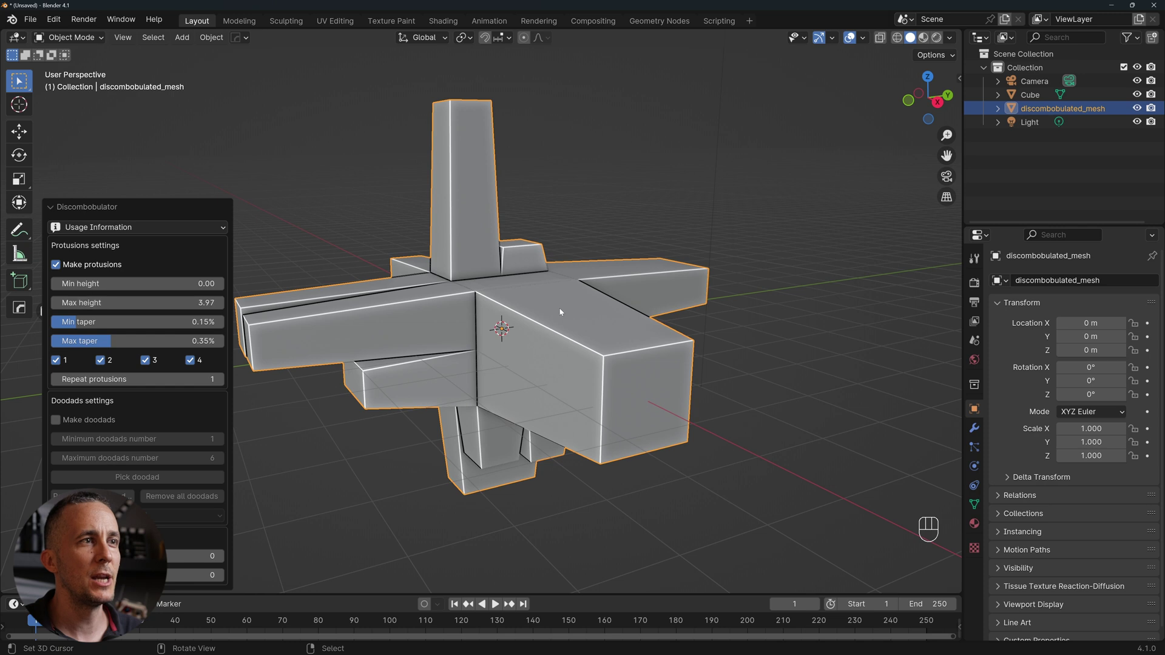
- Set protrusion taper to Min 0% and Max 0.41%, giving long slightly tapered arms
{"action": "middle_click", "coordinate": [531, 313]}
{"action": "left_click_drag", "start_coordinate": [477, 309], "coordinate": [630, 308]}
{"action": "middle_click", "coordinate": [566, 315]}
{"action": "middle_click", "coordinate": [552, 319]}
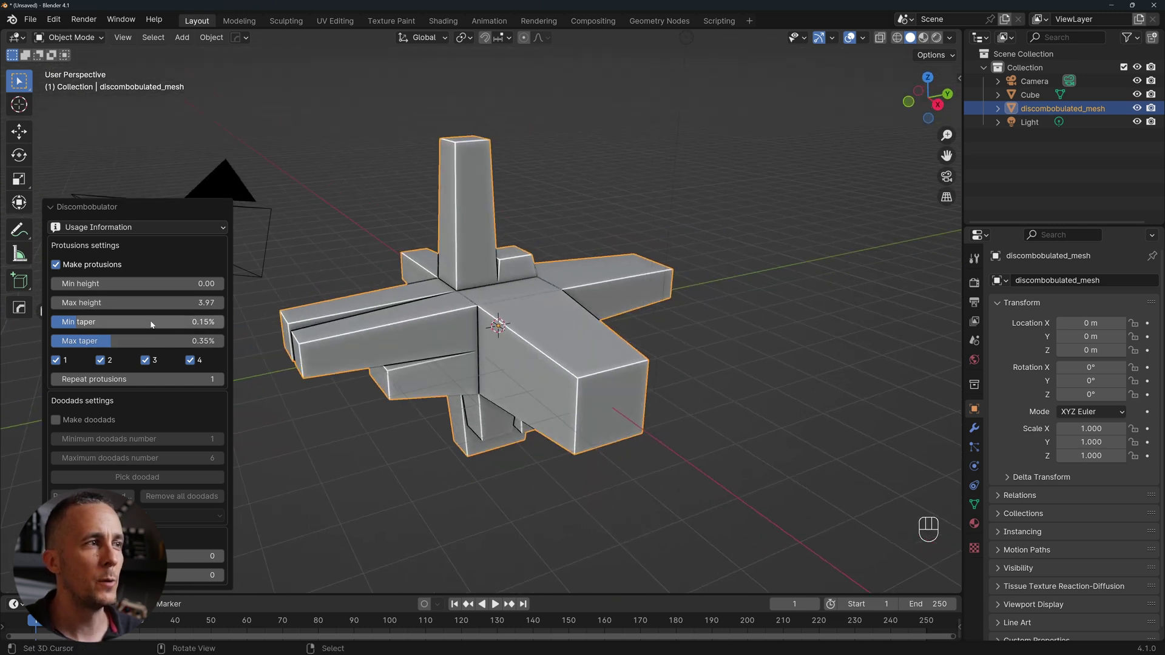
{"action": "left_click", "coordinate": [154, 324]}
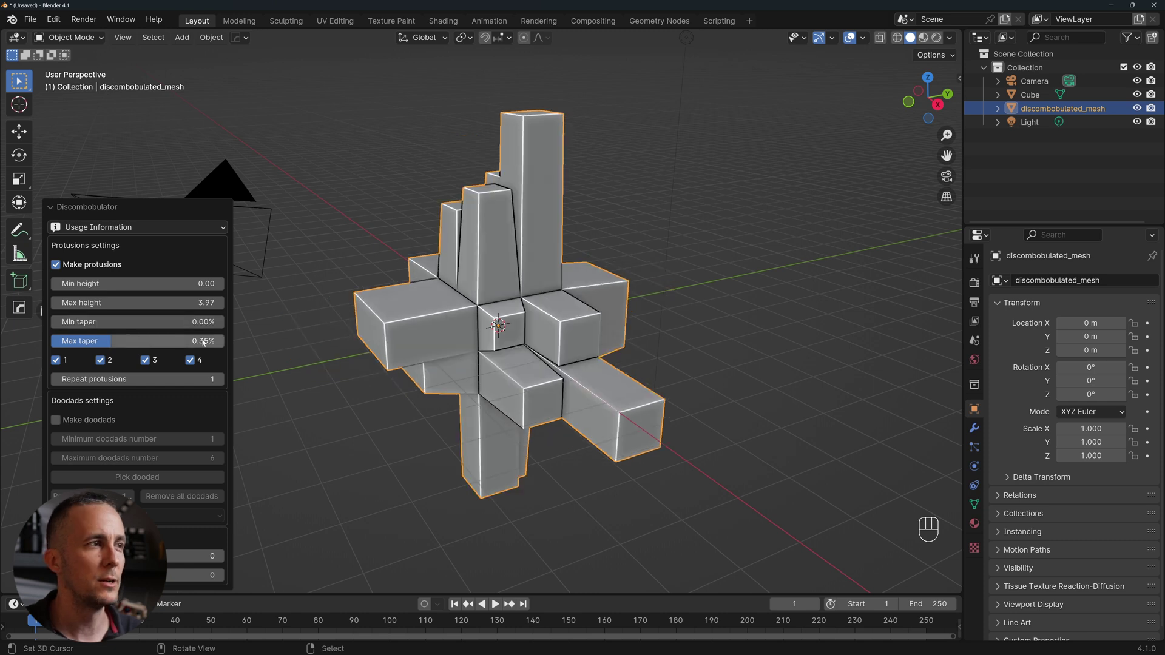
{"action": "left_click_drag", "start_coordinate": [168, 343], "coordinate": [87, 335]}
{"action": "left_click", "coordinate": [190, 345]}
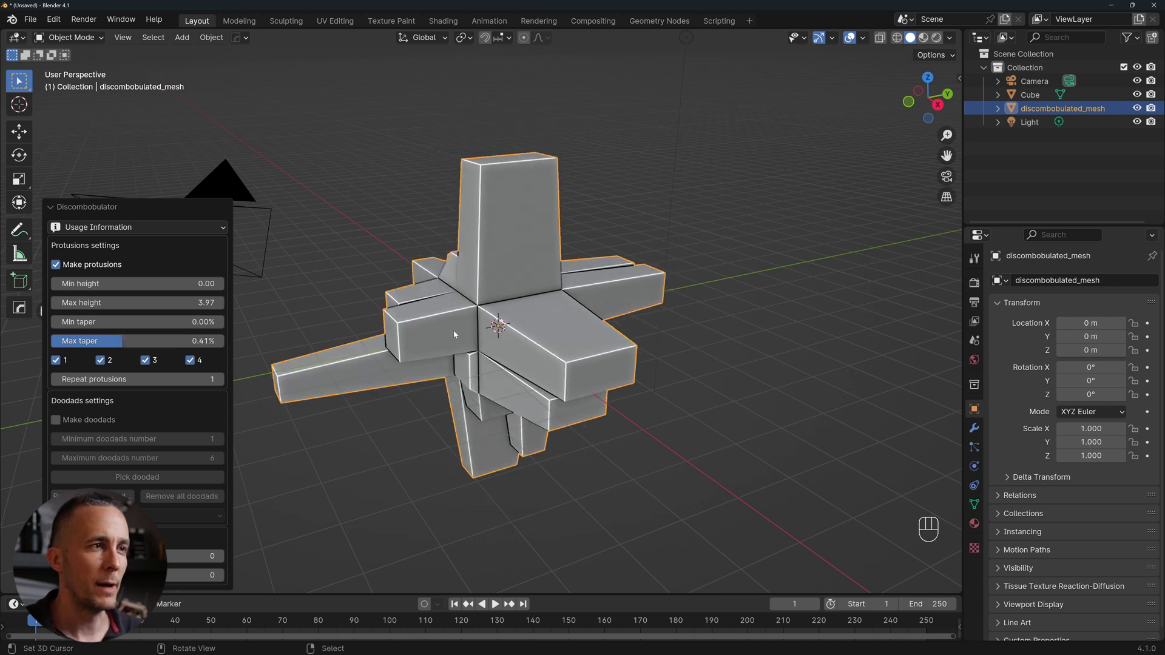
- Orbit around the mesh to inspect the arms sprouting in all directions
{"action": "middle_click", "coordinate": [472, 337]}
{"action": "left_click", "coordinate": [527, 331]}
{"action": "left_click", "coordinate": [546, 334]}
{"action": "left_click", "coordinate": [550, 334]}
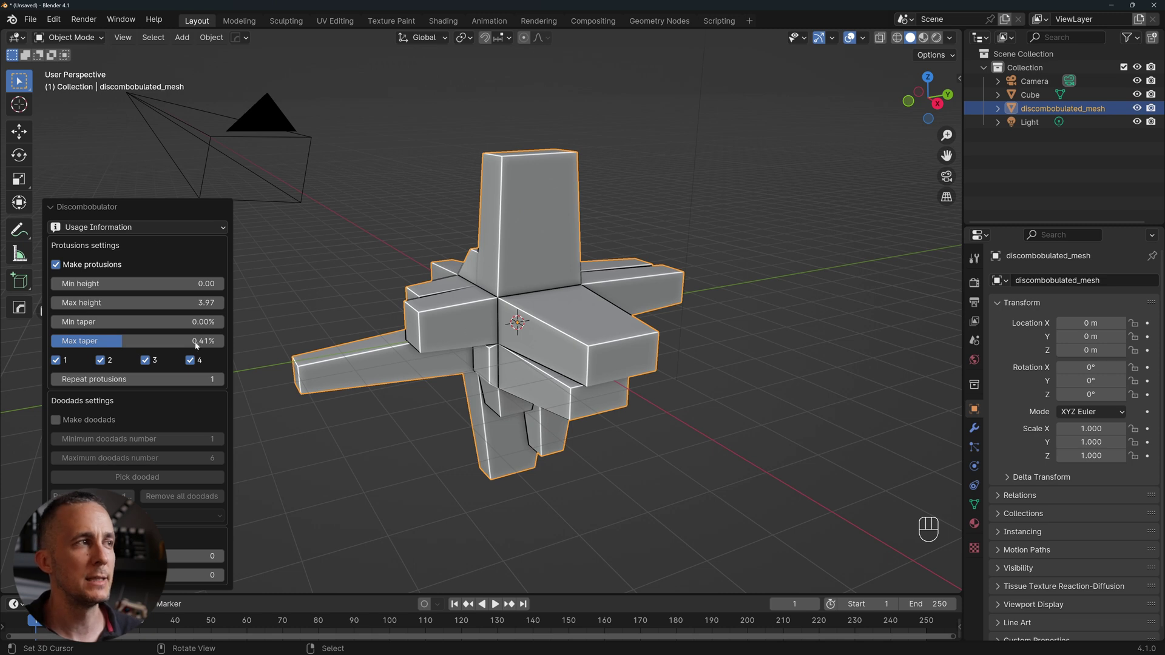
{"action": "left_click", "coordinate": [551, 282]}
{"action": "left_click", "coordinate": [532, 278]}
{"action": "left_click", "coordinate": [509, 266]}
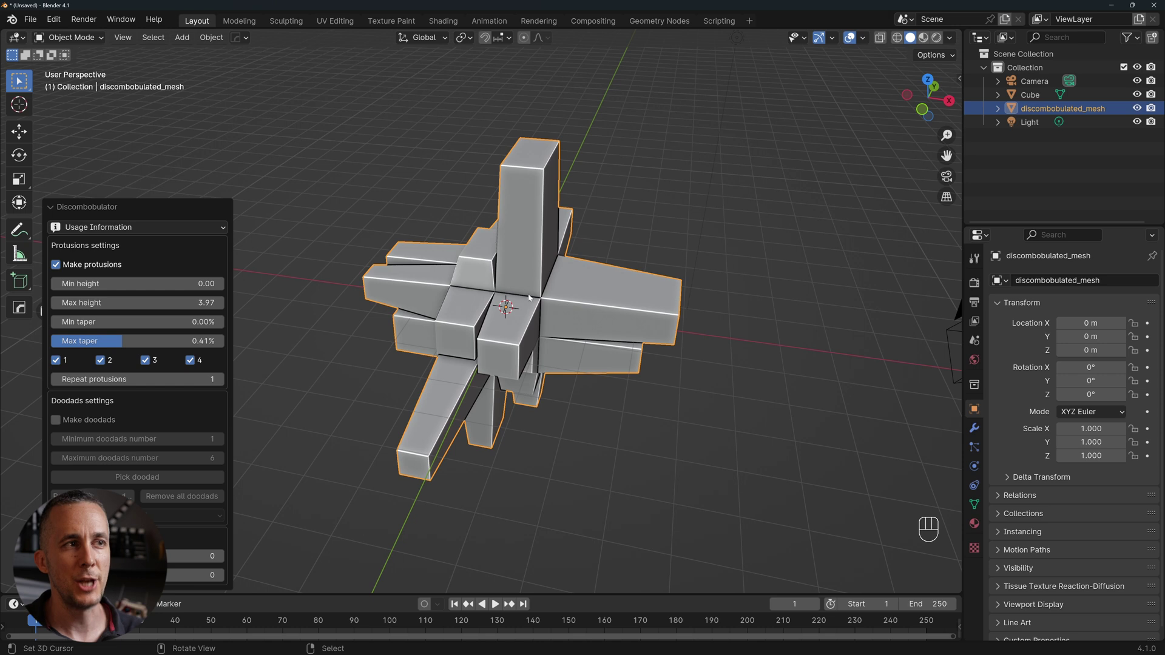
{"action": "left_click_drag", "start_coordinate": [495, 296], "coordinate": [557, 284]}
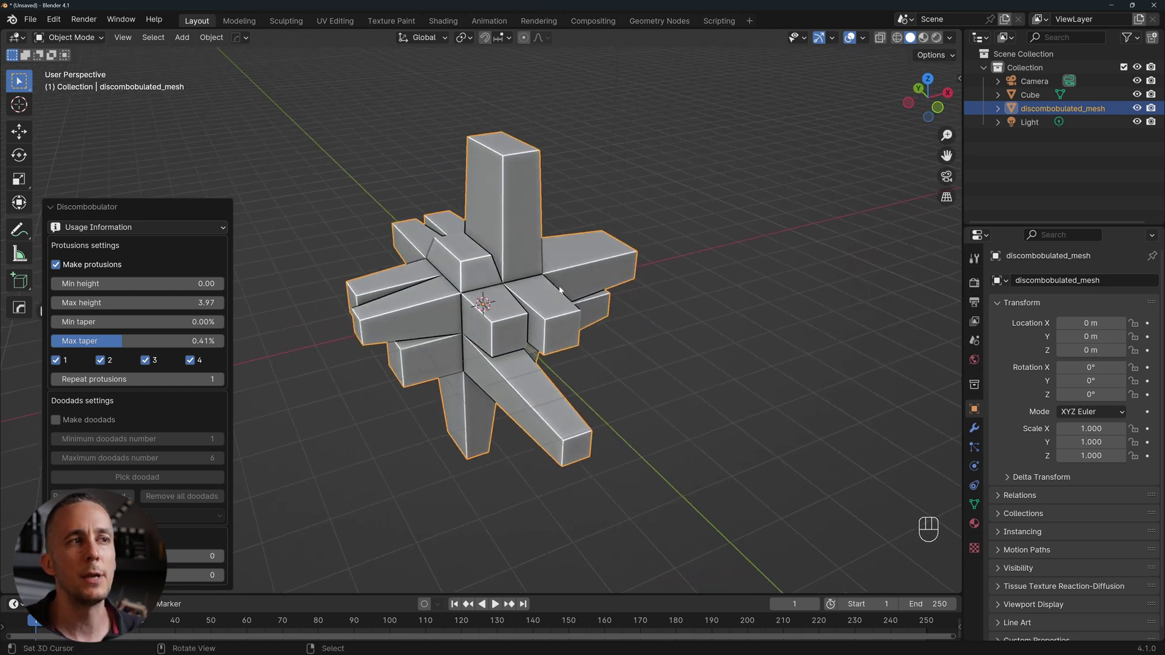
{"action": "middle_click", "coordinate": [538, 294]}
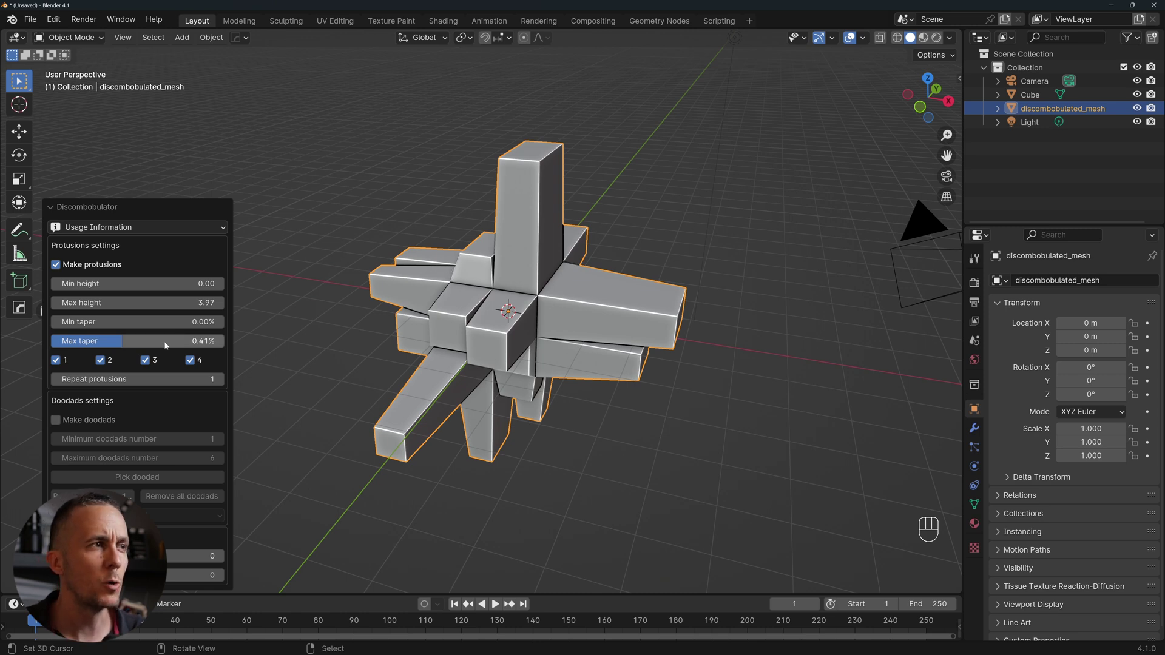
- Regenerate the protrusions in a new layout, check it, and dismiss the settings
{"action": "left_click", "coordinate": [165, 345]}
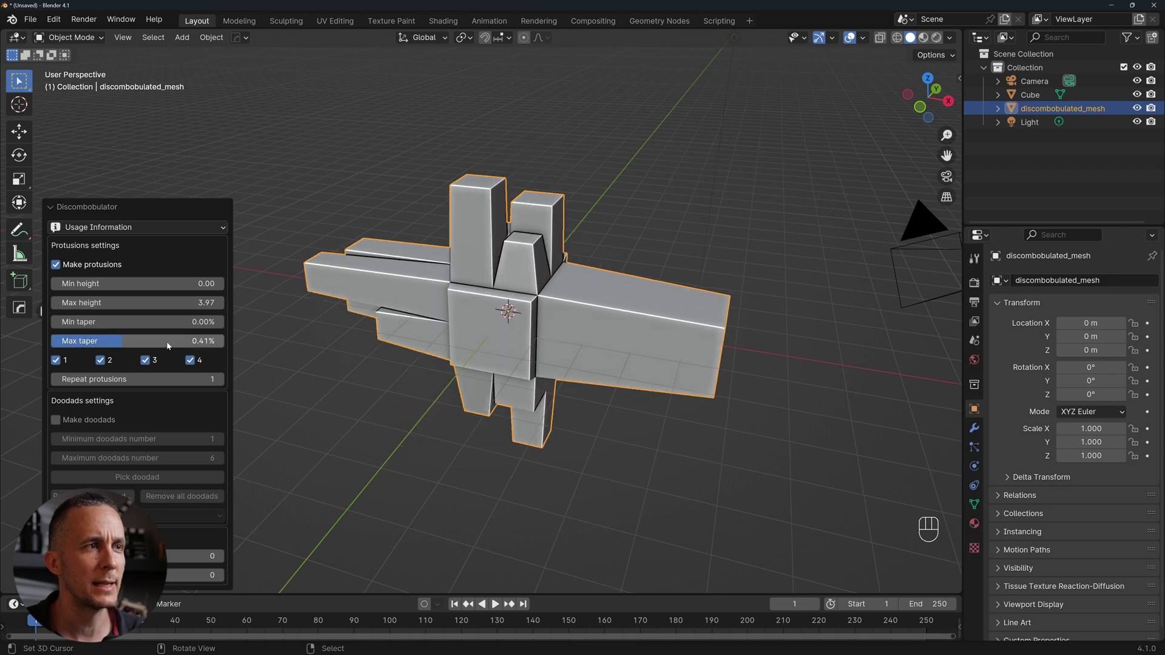
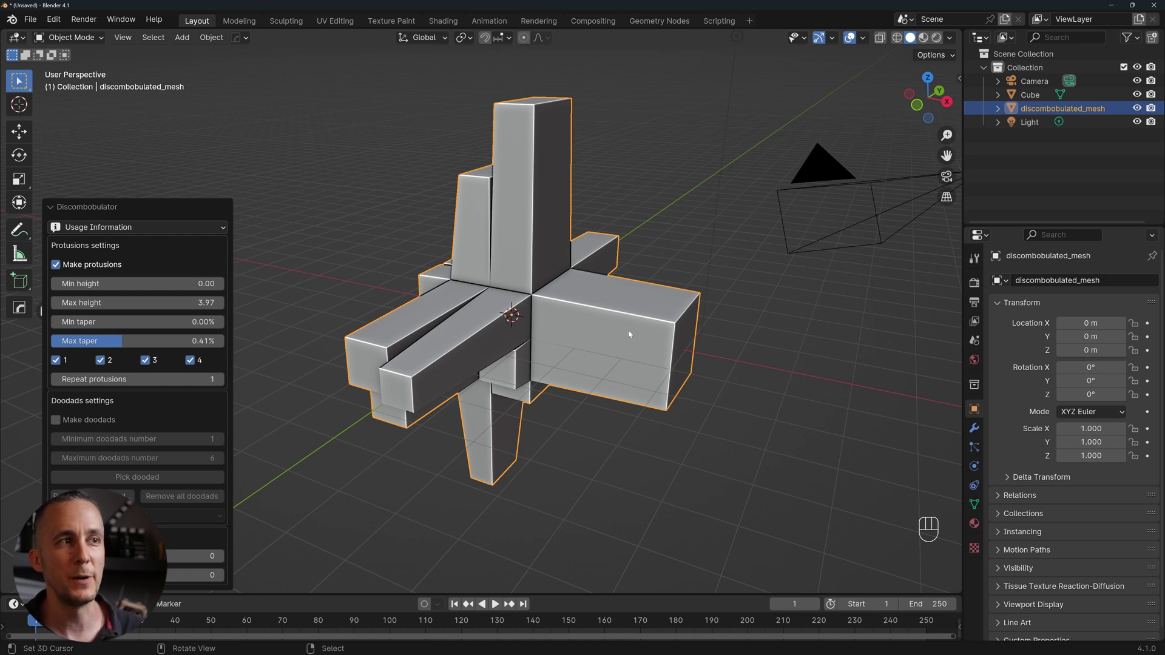
{"action": "middle_click", "coordinate": [599, 311]}
{"action": "middle_click", "coordinate": [575, 299]}
{"action": "middle_click", "coordinate": [545, 296]}
{"action": "middle_click", "coordinate": [535, 282]}
{"action": "middle_click", "coordinate": [527, 280]}
{"action": "left_click", "coordinate": [533, 238]}
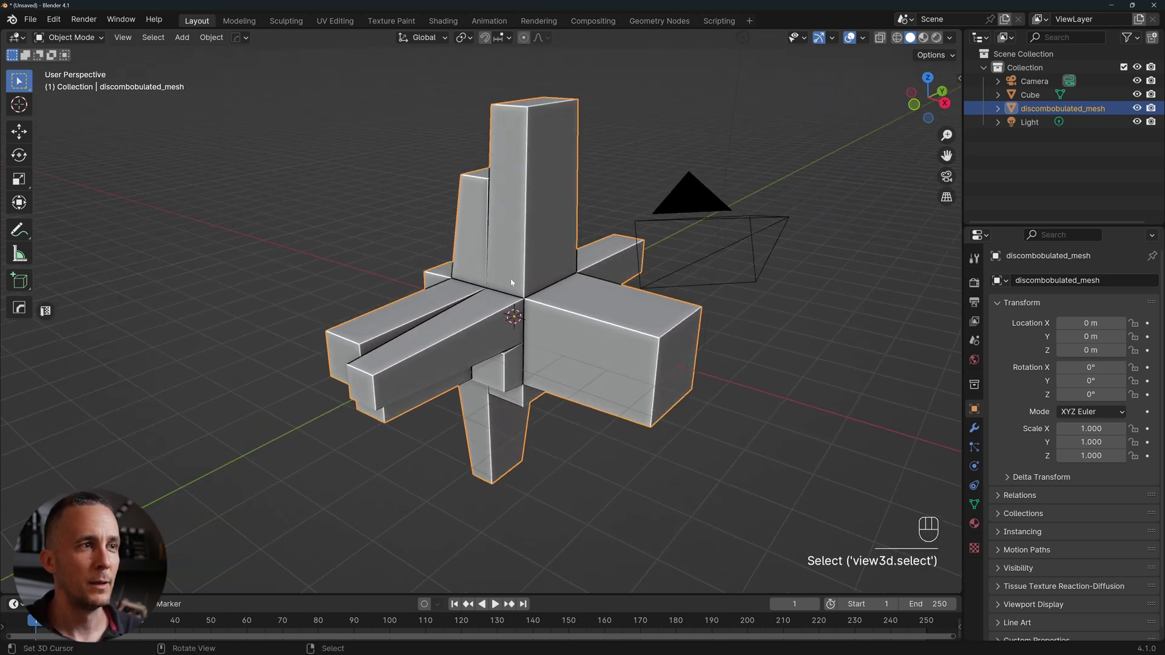
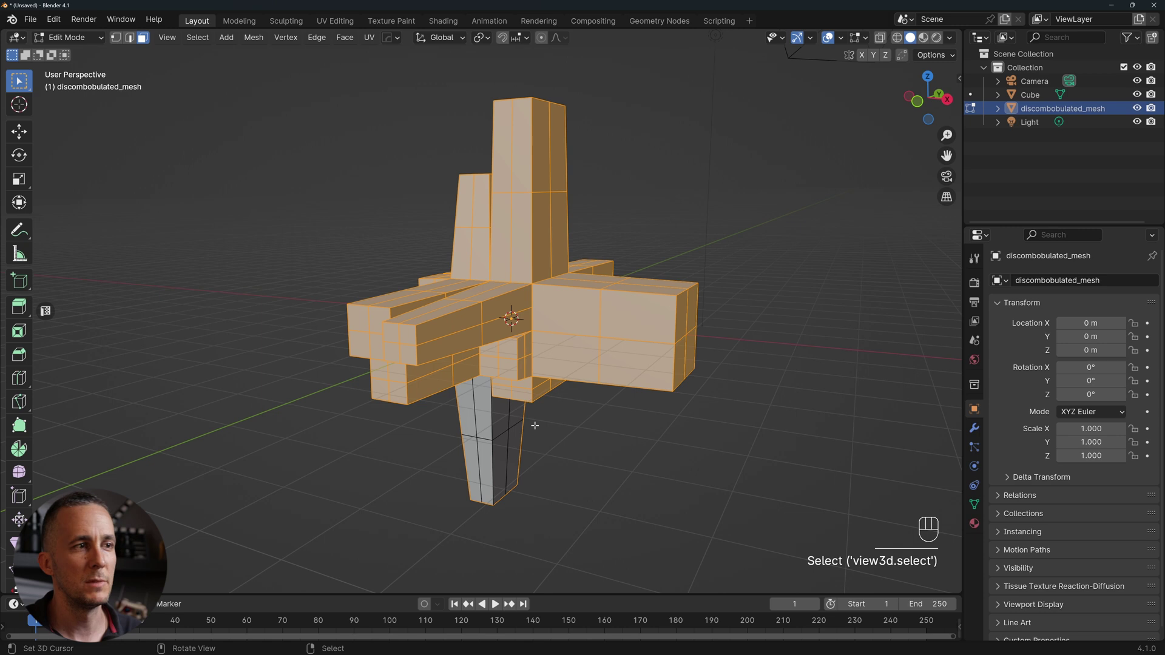
- Return from Edit Mode to Object Mode with the armed tower mesh
{"action": "key", "text": "Tab"}
- Run Discombobulator again with Max height 0.03 and zero taper, then inspect the fine greebles
{"action": "key", "text": "shift+a"}
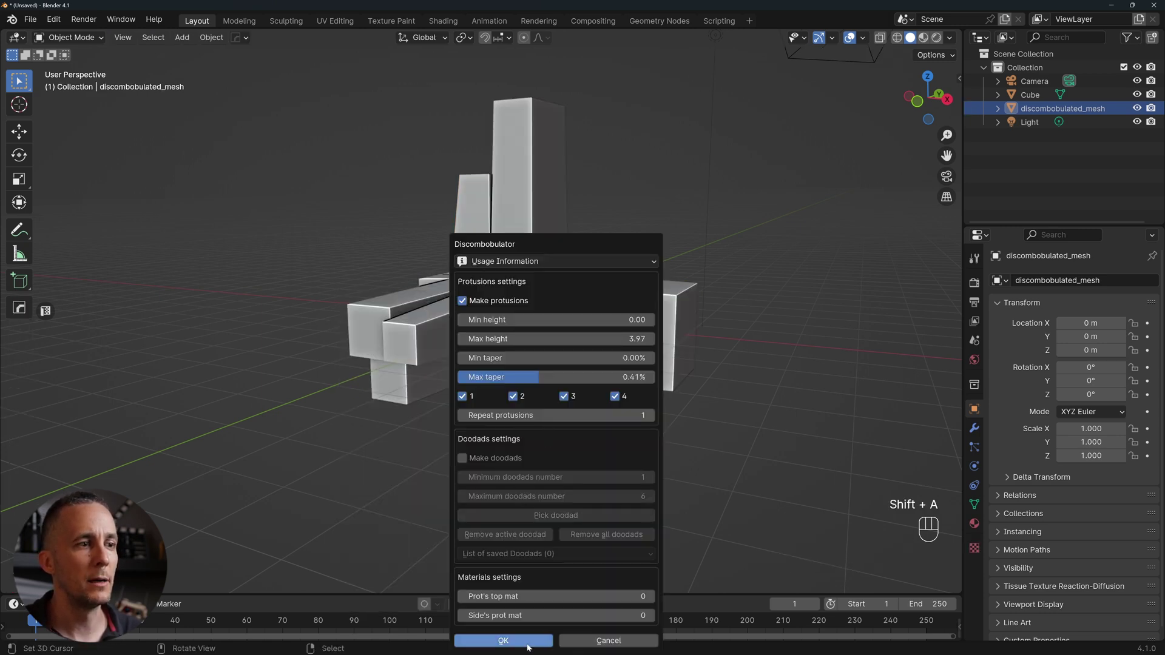
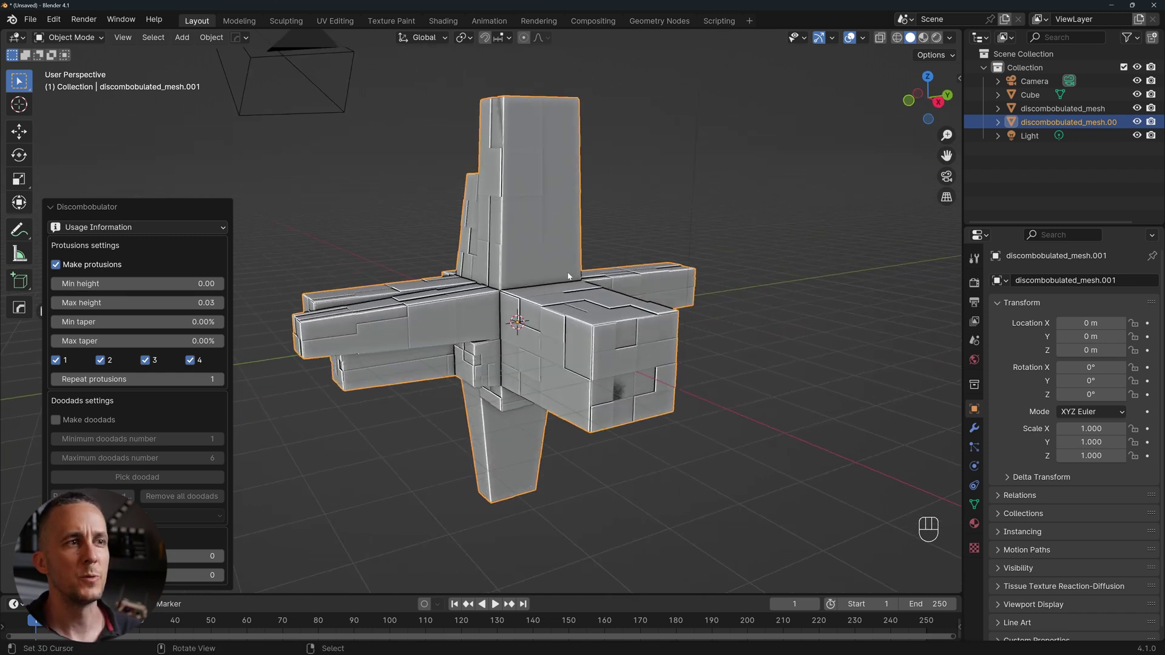
{"action": "middle_click", "coordinate": [557, 272]}
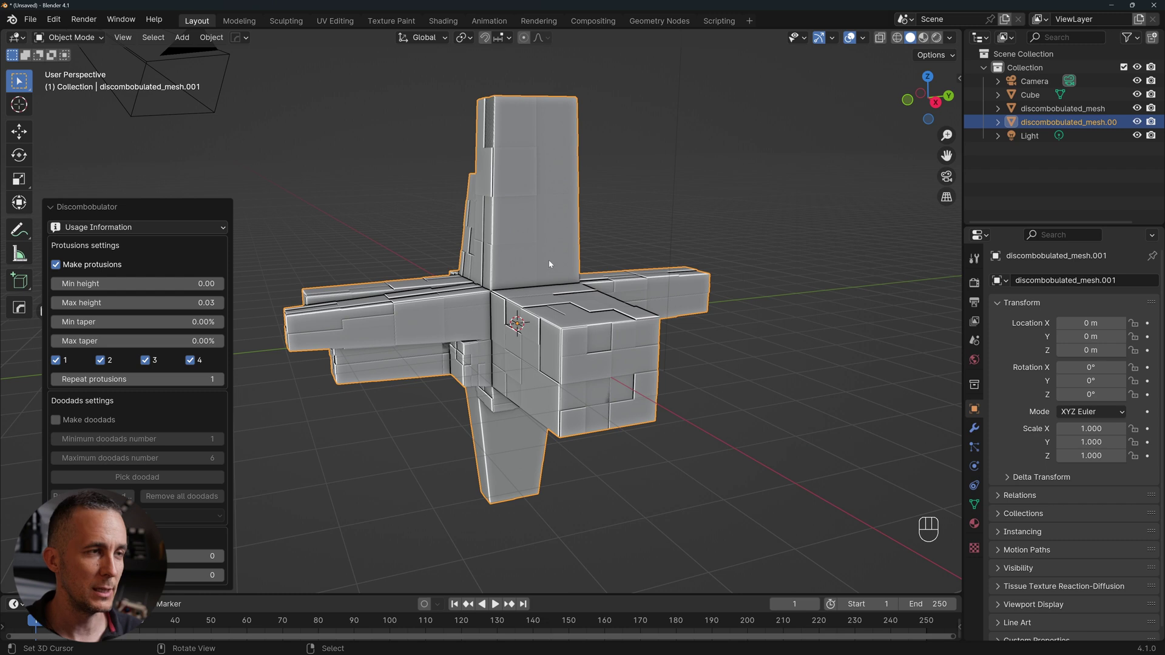
{"action": "key", "text": "x"}
{"action": "middle_click", "coordinate": [530, 286]}
- Select every object in the scene and delete them all
{"action": "key", "text": "a"}
{"action": "key", "text": "x"}
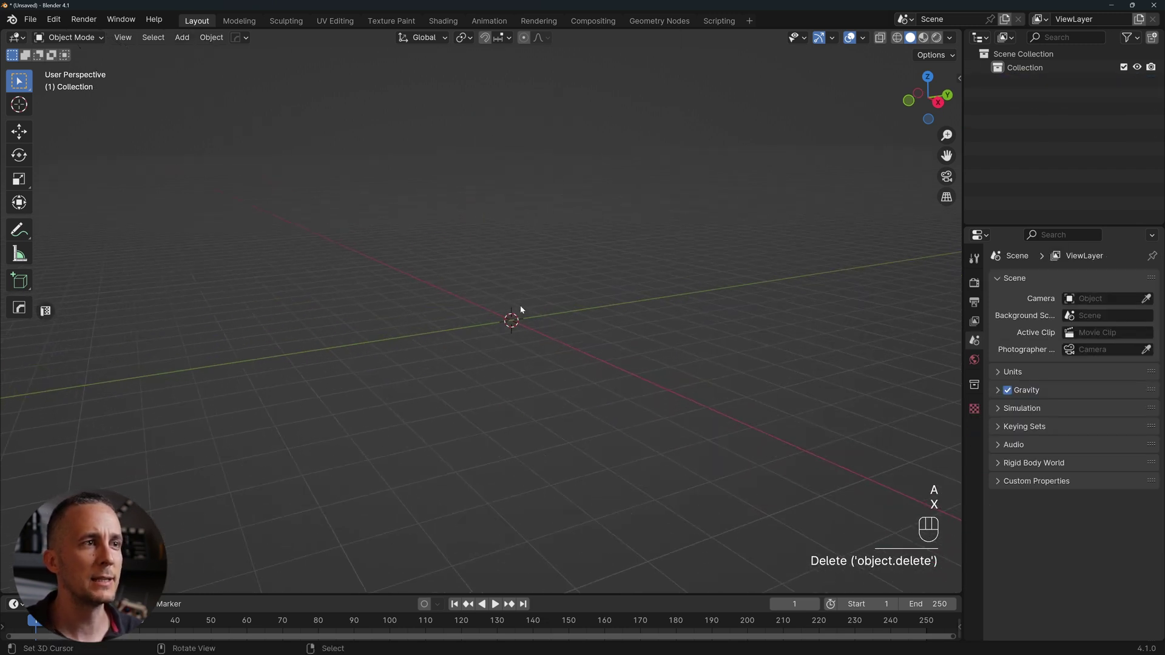
- Add a mesh cylinder and scale it along Z into a thin flat disc
{"action": "key", "text": "shift+a"}
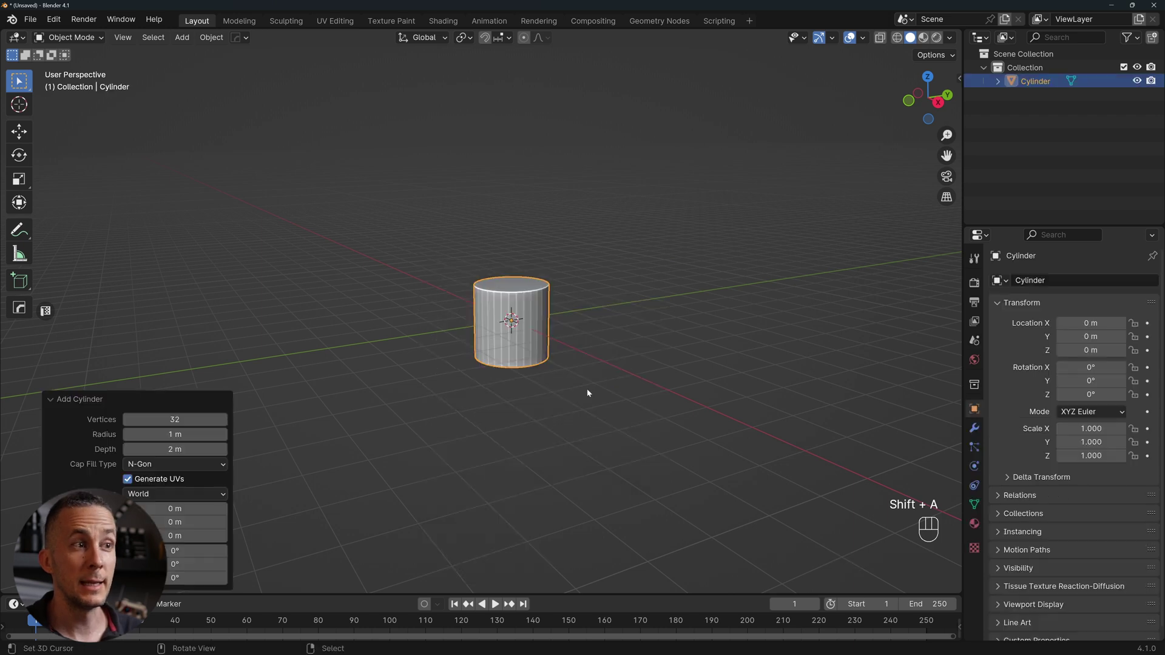
{"action": "key", "text": "s"}
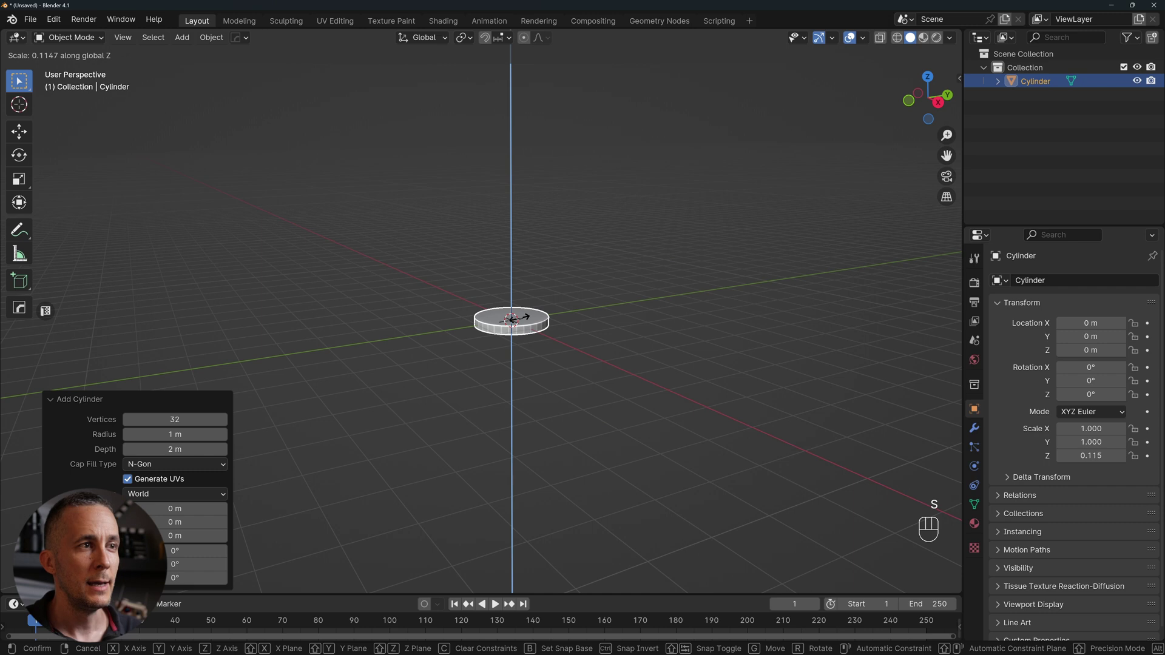
{"action": "left_click_drag", "start_coordinate": [559, 325], "coordinate": [537, 321]}
{"action": "left_click", "coordinate": [535, 325]}
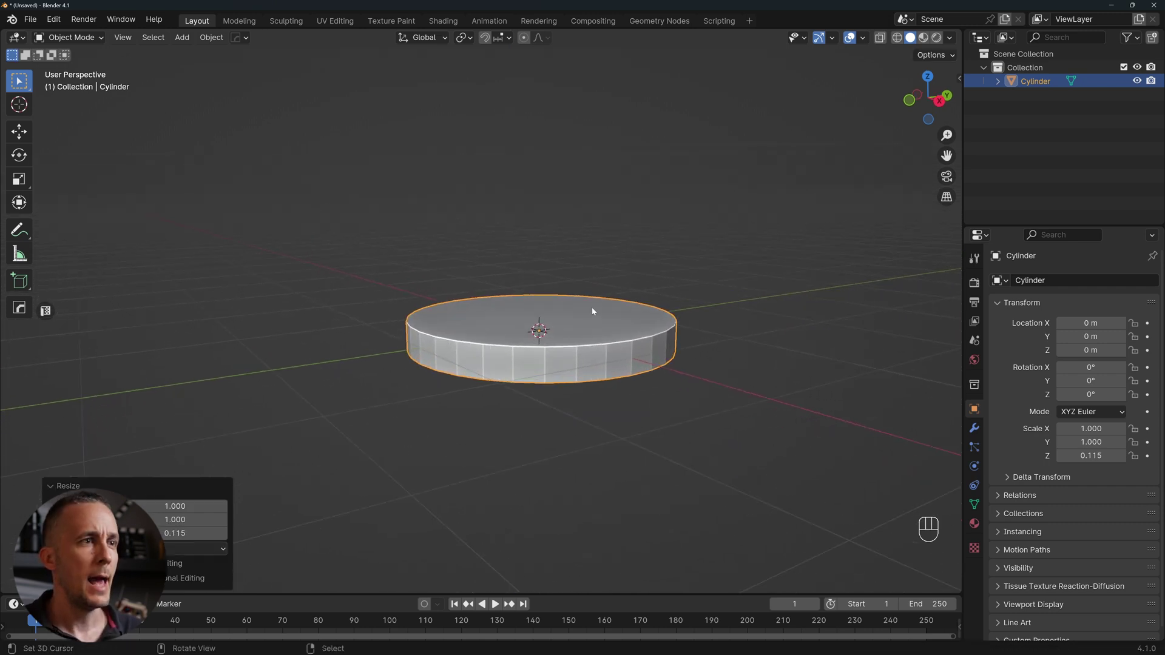
{"action": "key", "text": "w"}
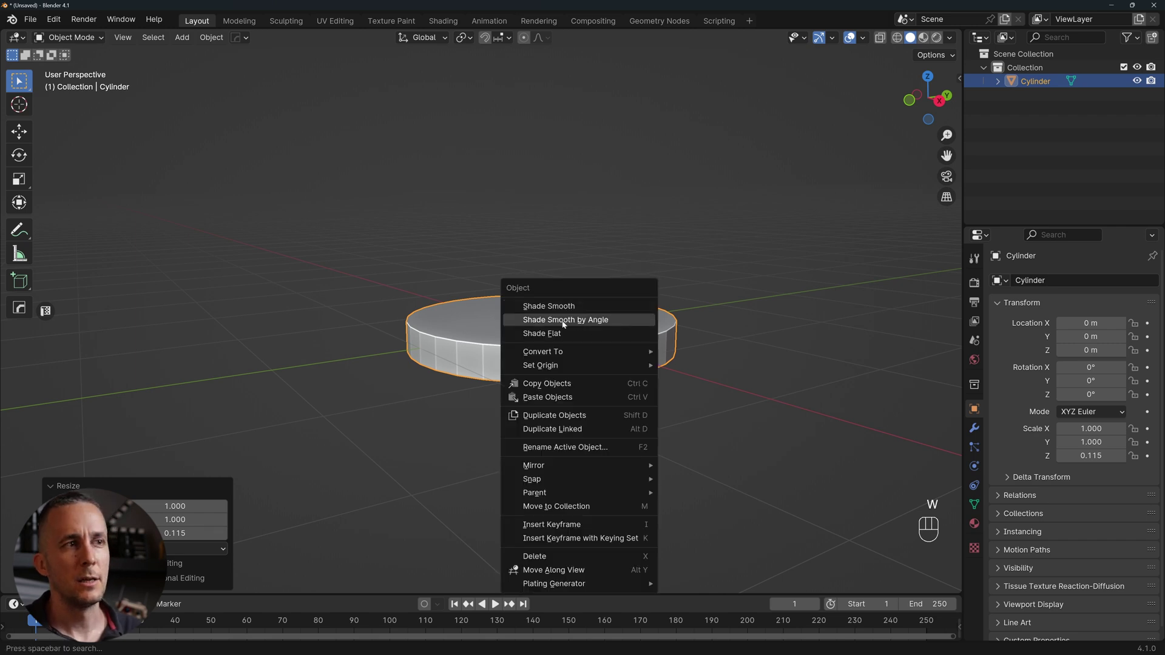
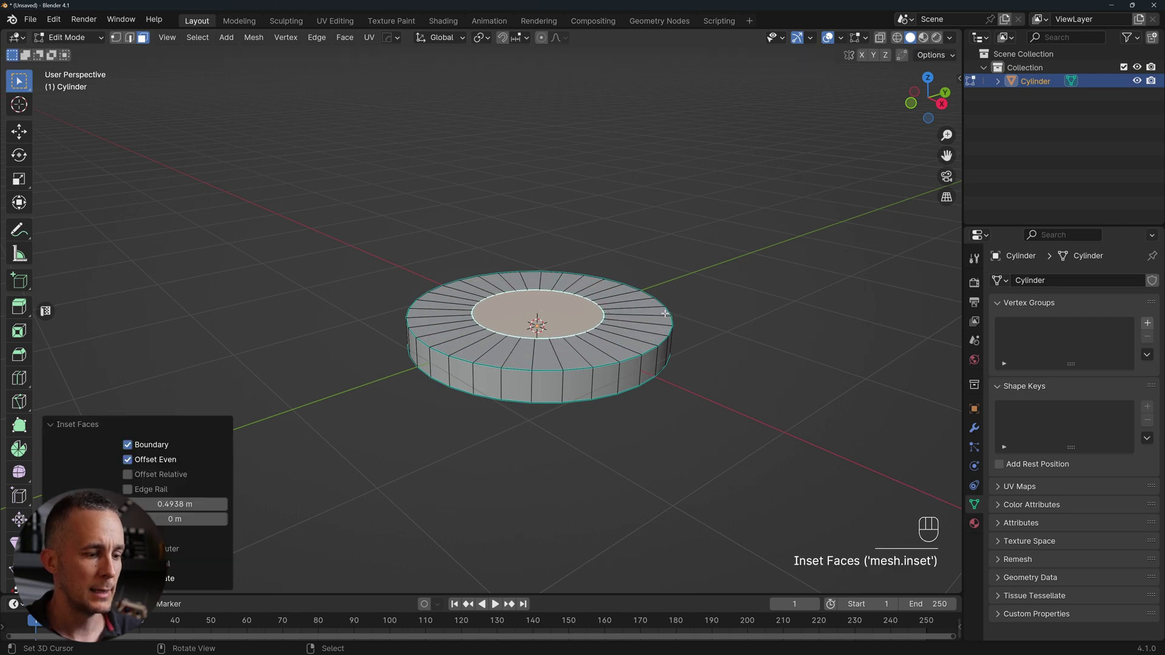
- Extrude the inset top face of the disc upward into a raised tier
{"action": "key", "text": "e"}
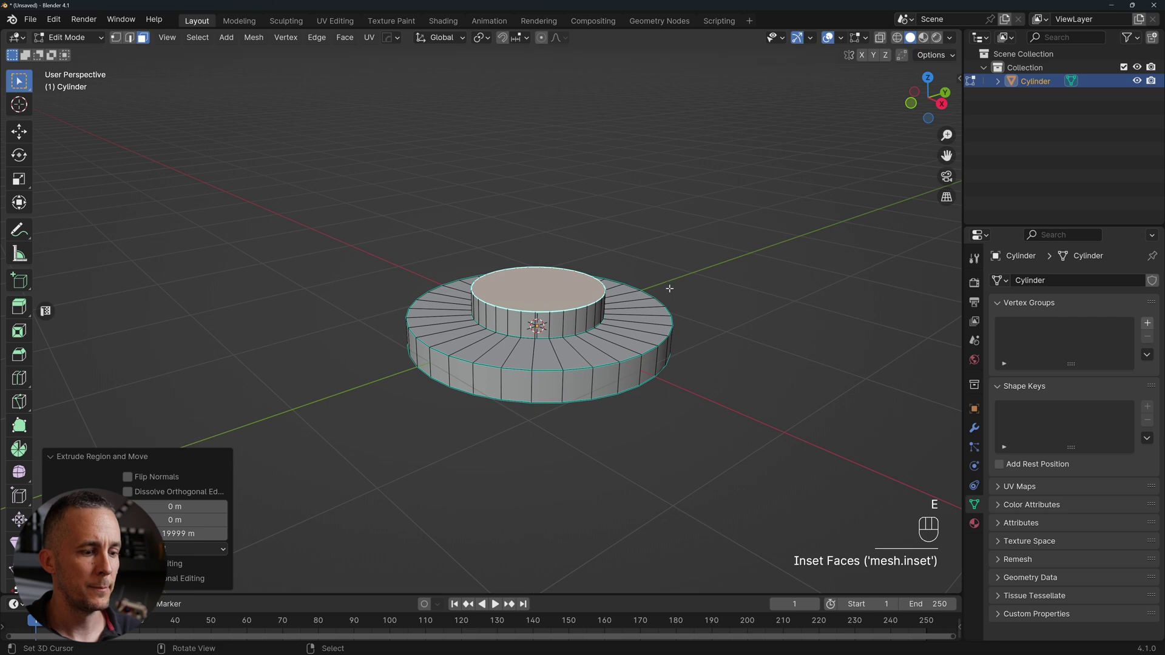
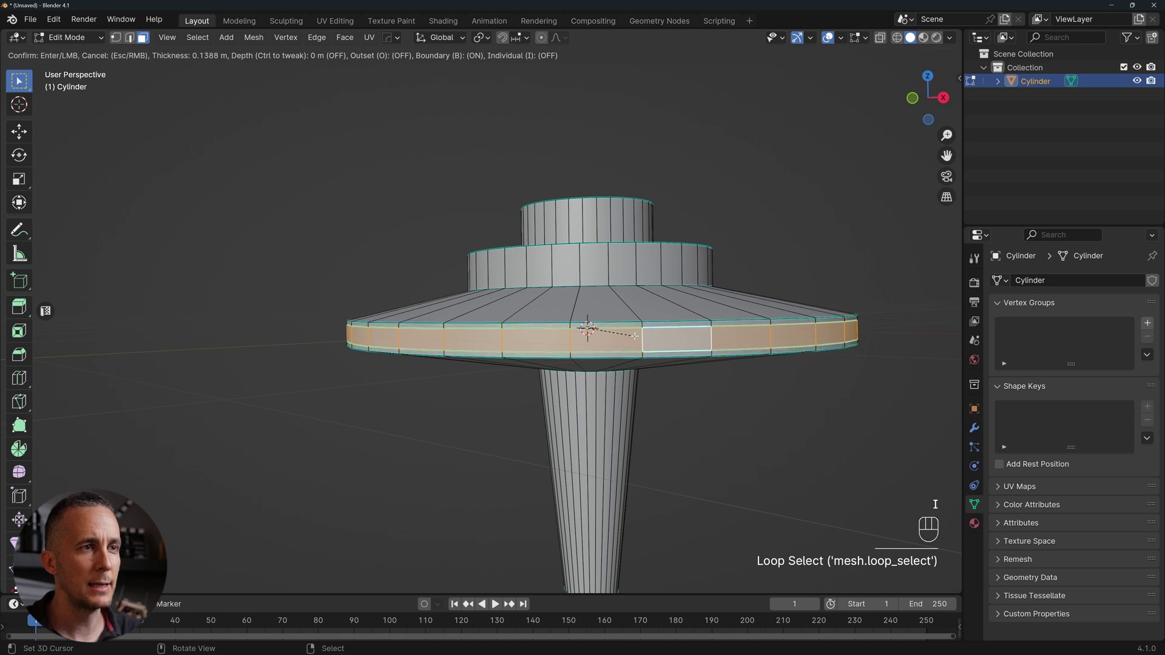
- Inset the rim and extrude along normals inward for a groove, then start loop cuts on the stalk
{"action": "key", "text": "i"}
{"action": "key", "text": "alt+e"}
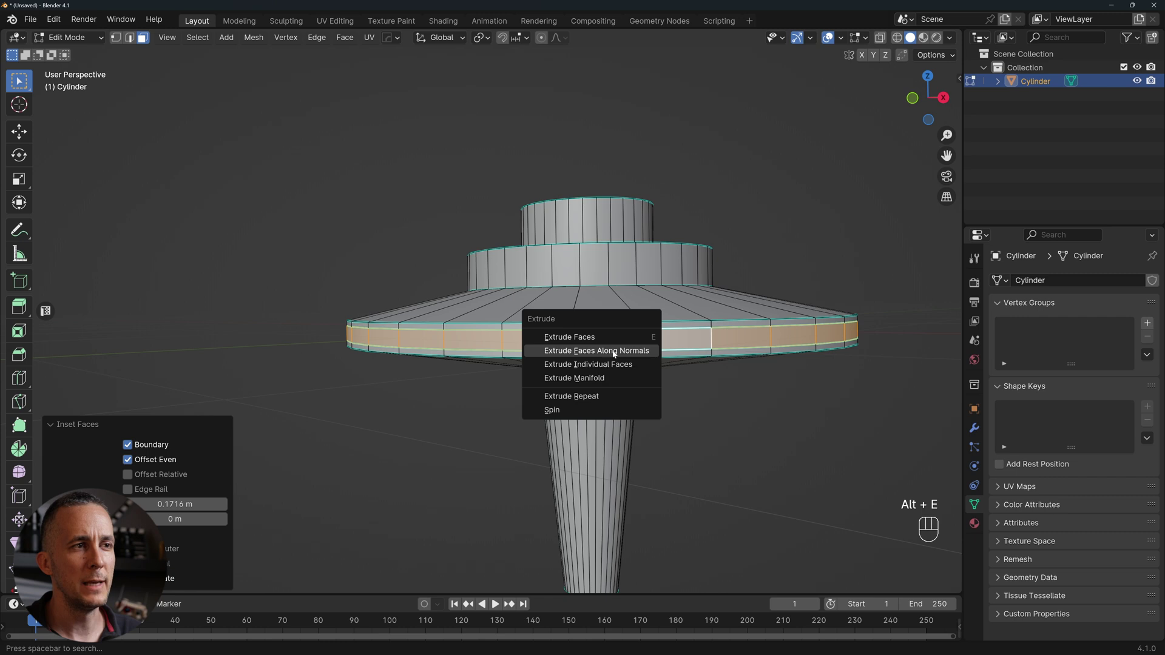
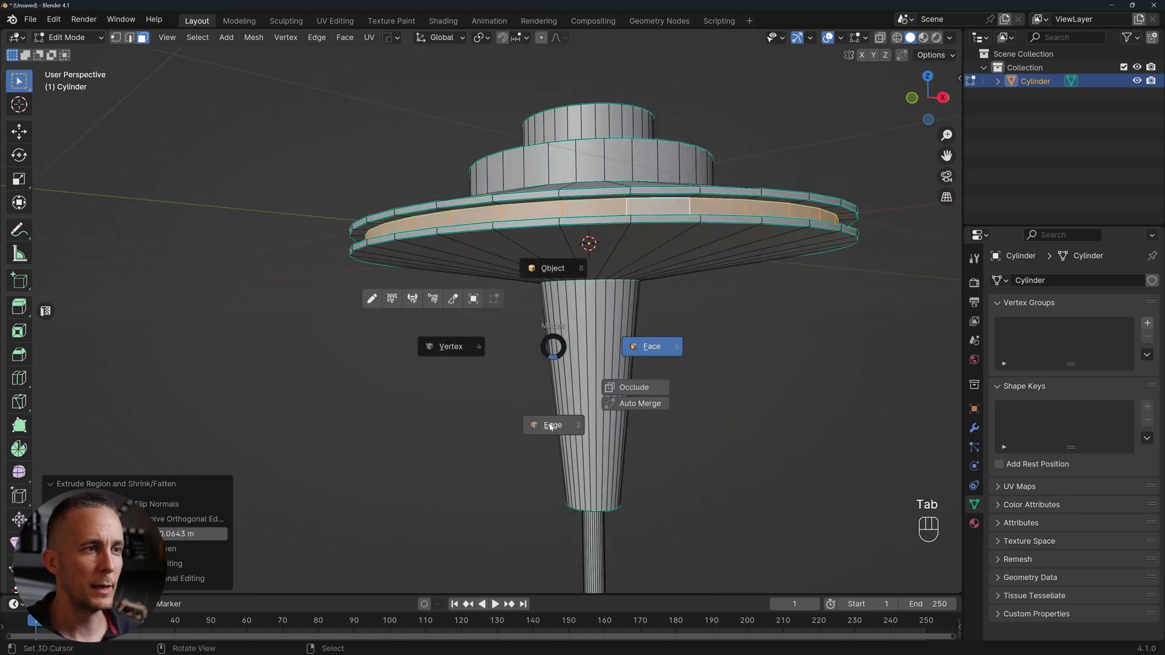
{"action": "key", "text": "ctrl+r"}
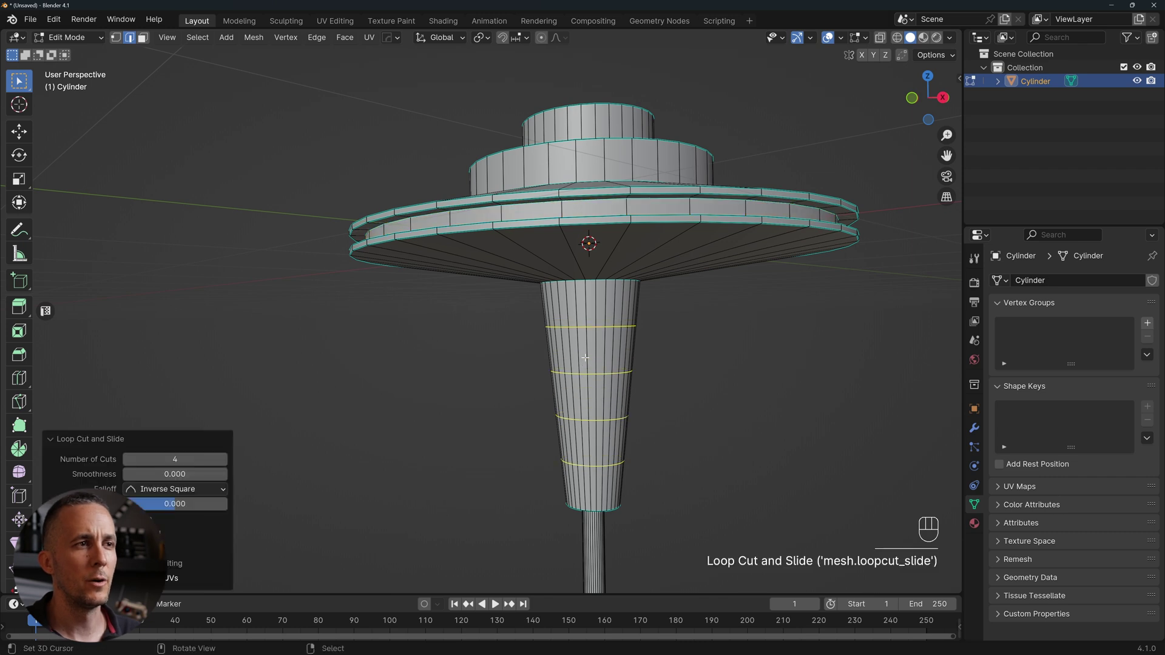
- Shrink the face bands between the collar cuts into narrow necks and return to Object Mode
{"action": "key", "text": "Tab"}
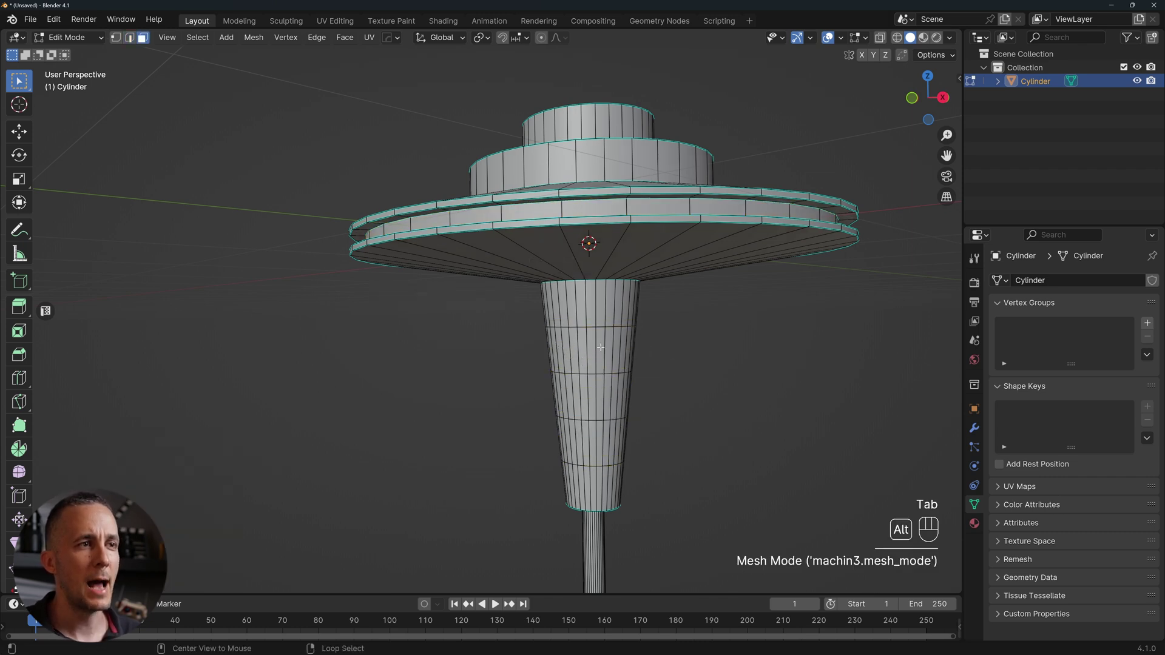
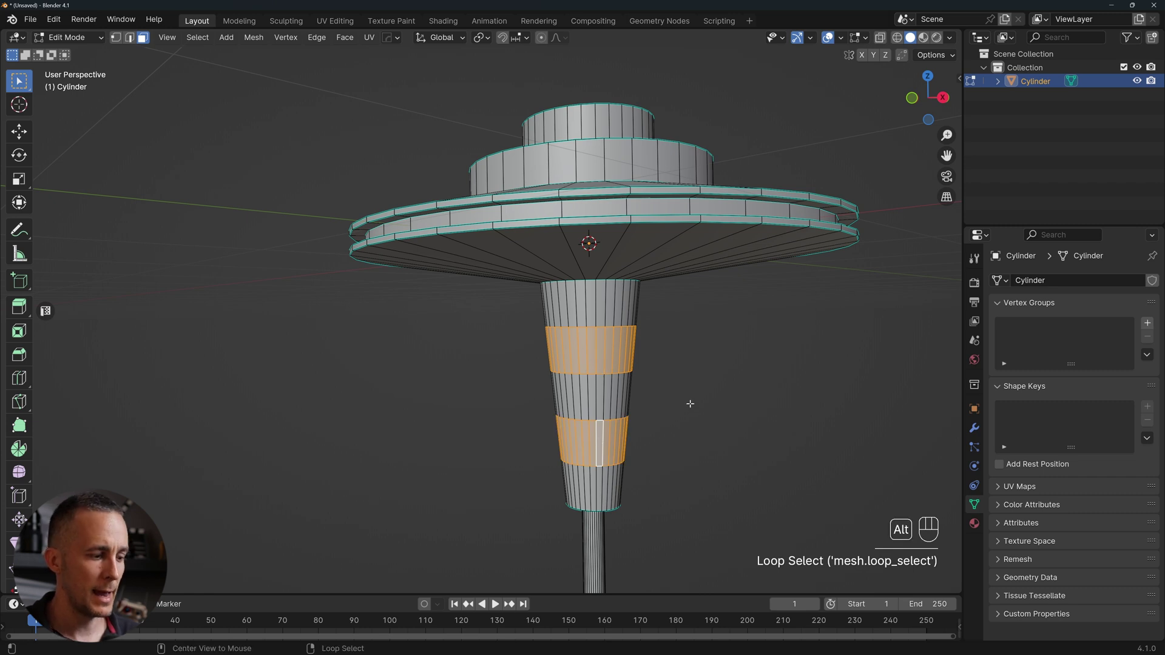
{"action": "key", "text": "alt+e"}
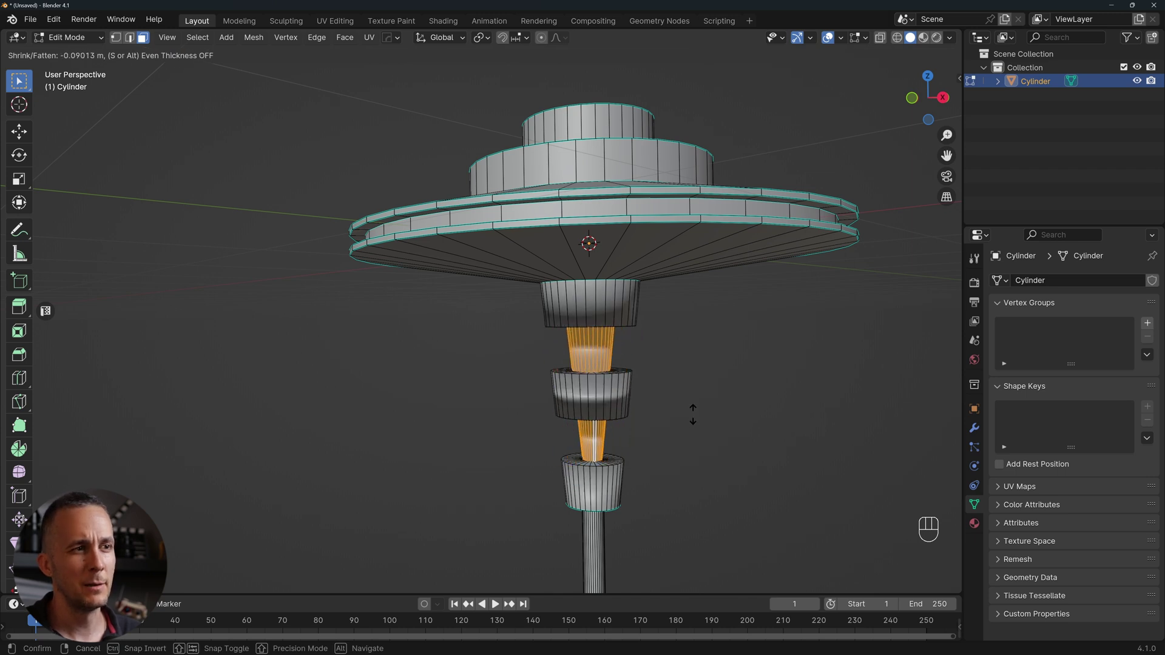
{"action": "key", "text": "Tab"}
{"action": "key", "text": "w"}
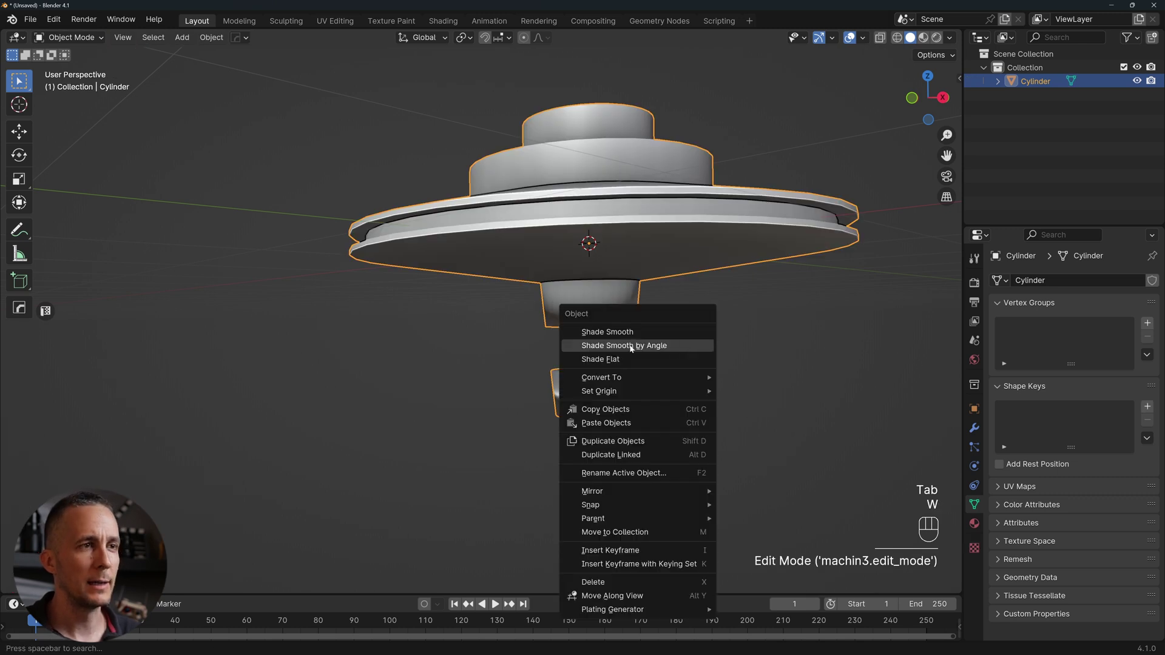
- Apply Shade Smooth by Angle to the tower so hard edges stay crisp
{"action": "left_click", "coordinate": [612, 358]}
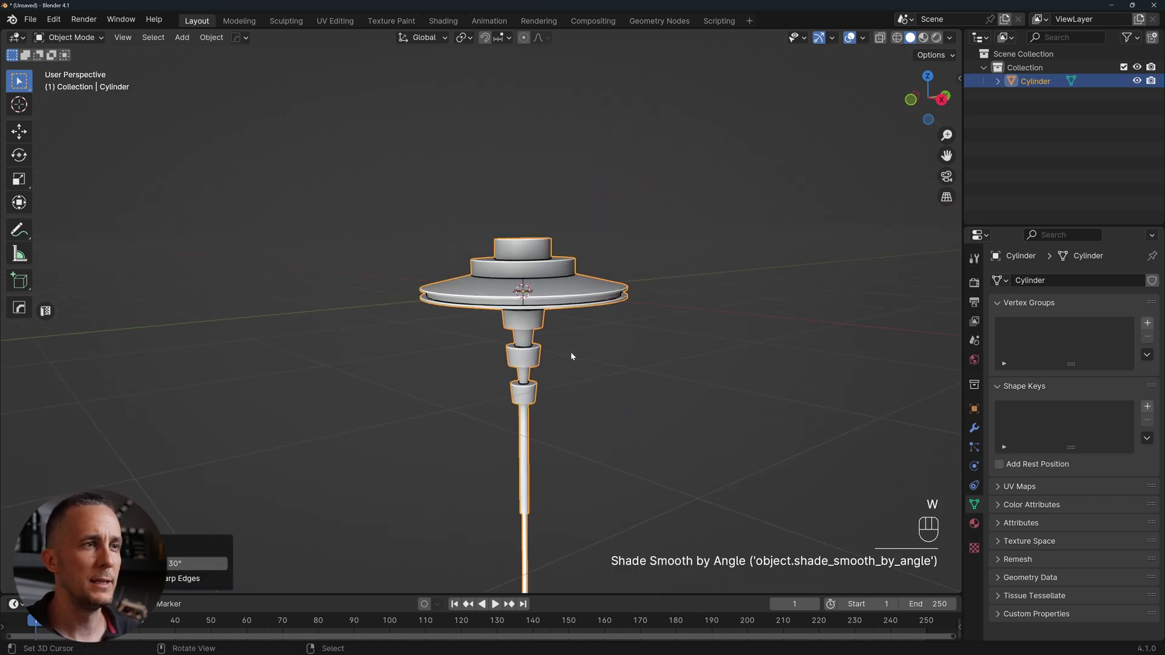
{"action": "left_click", "coordinate": [590, 308]}
{"action": "left_click", "coordinate": [581, 323]}
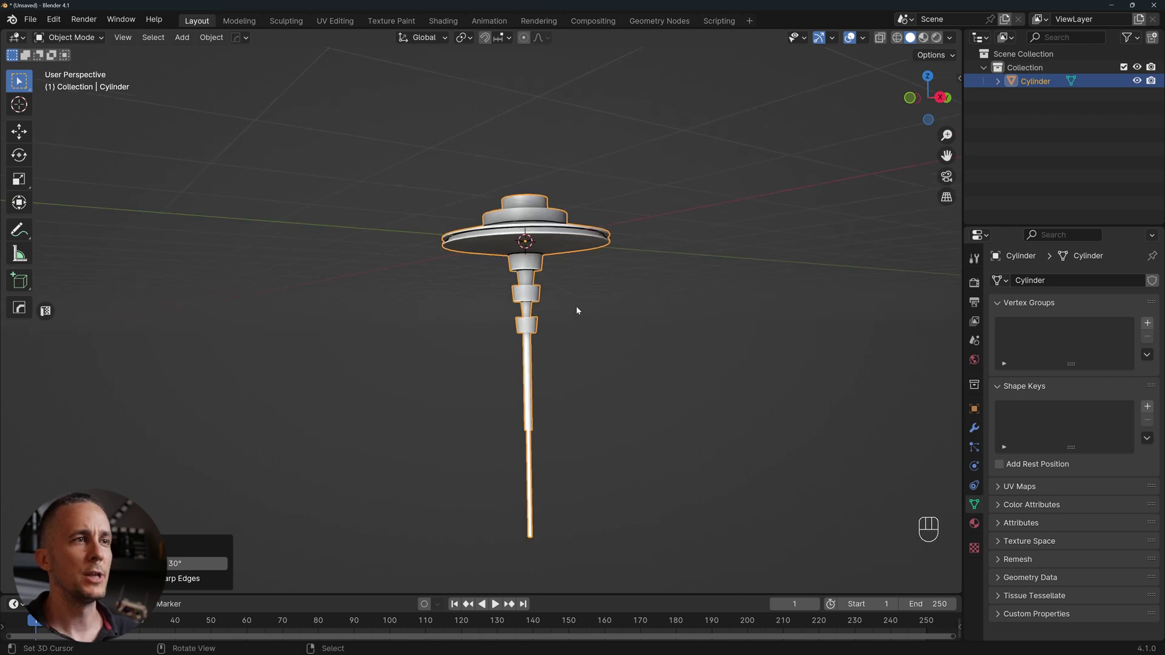
{"action": "left_click", "coordinate": [577, 315]}
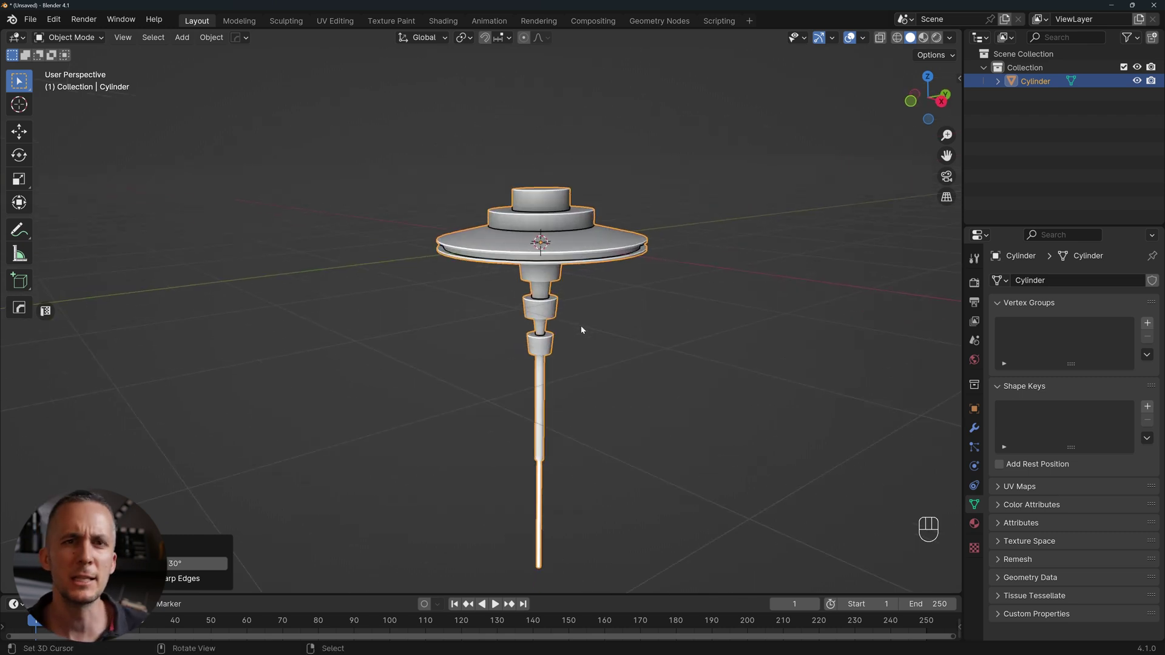
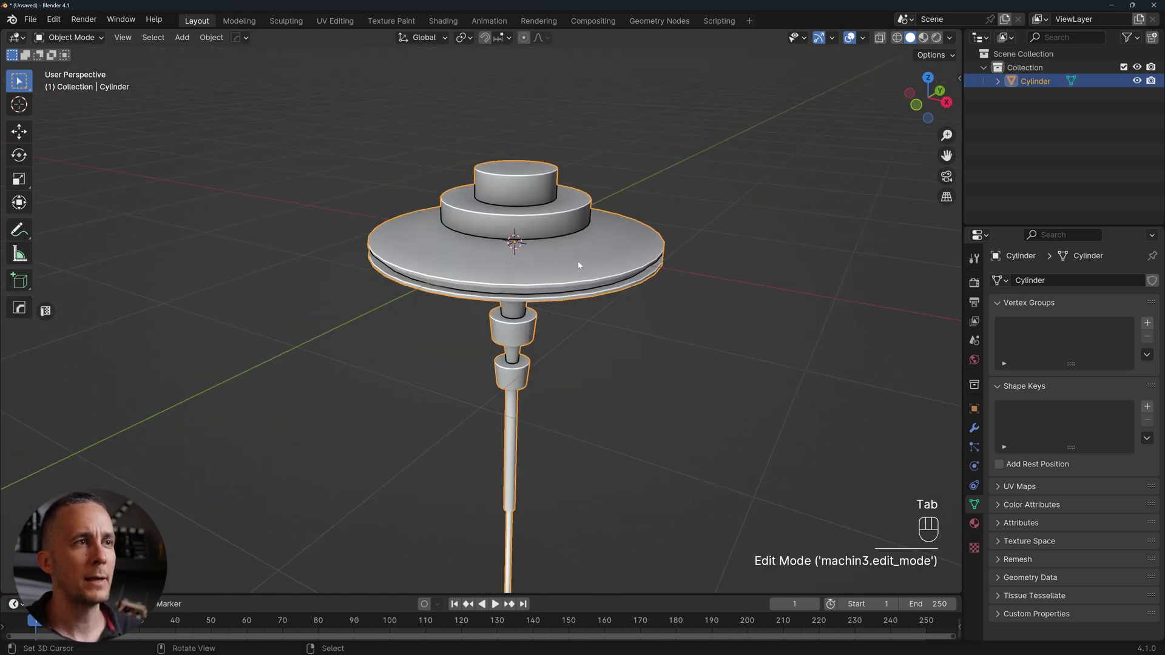
- Preview a Discombobulator greeble test, undo it and reselect the Cylinder tower
{"action": "key", "text": "shift+a"}
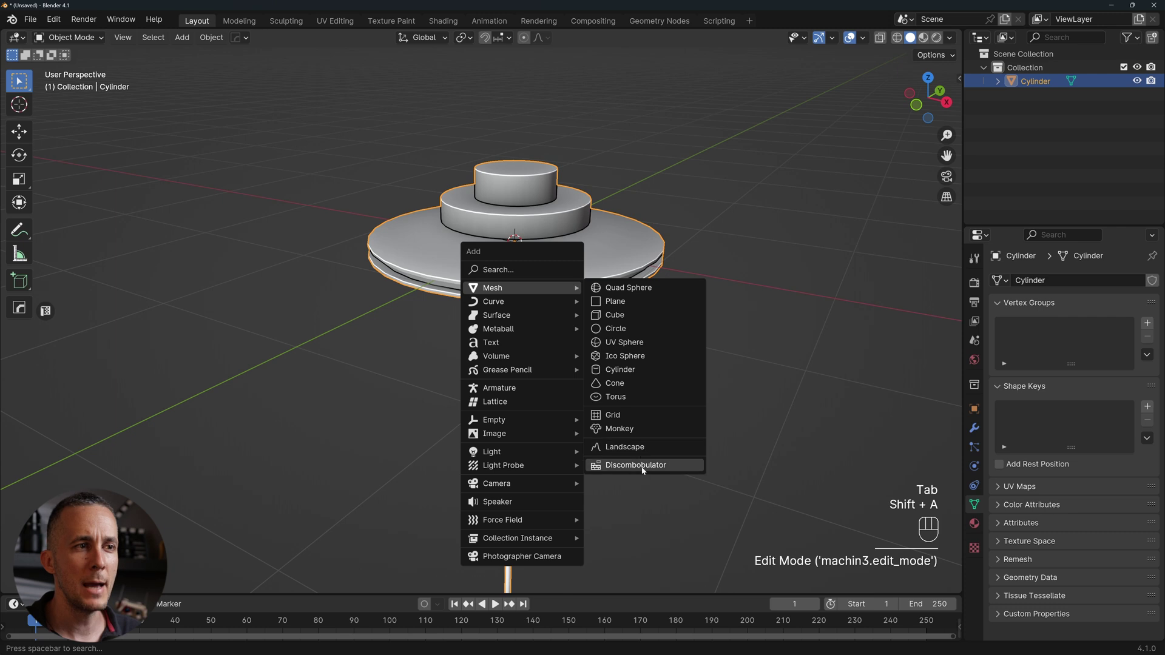
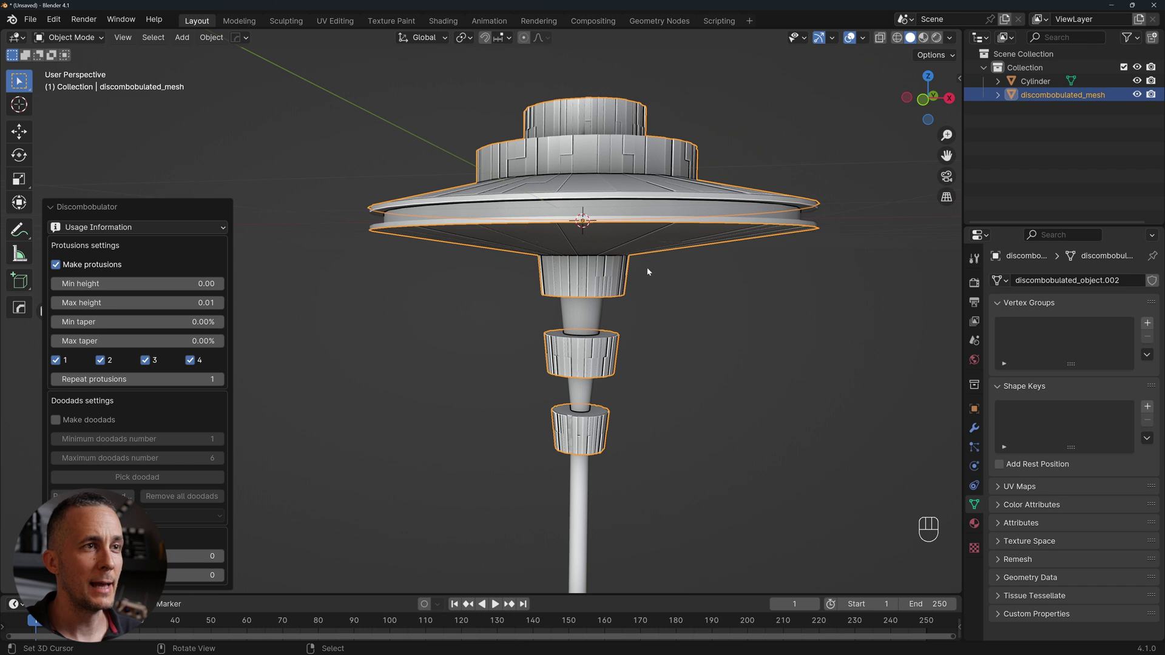
{"action": "left_click", "coordinate": [640, 267]}
{"action": "left_click_drag", "start_coordinate": [604, 288], "coordinate": [689, 293]}
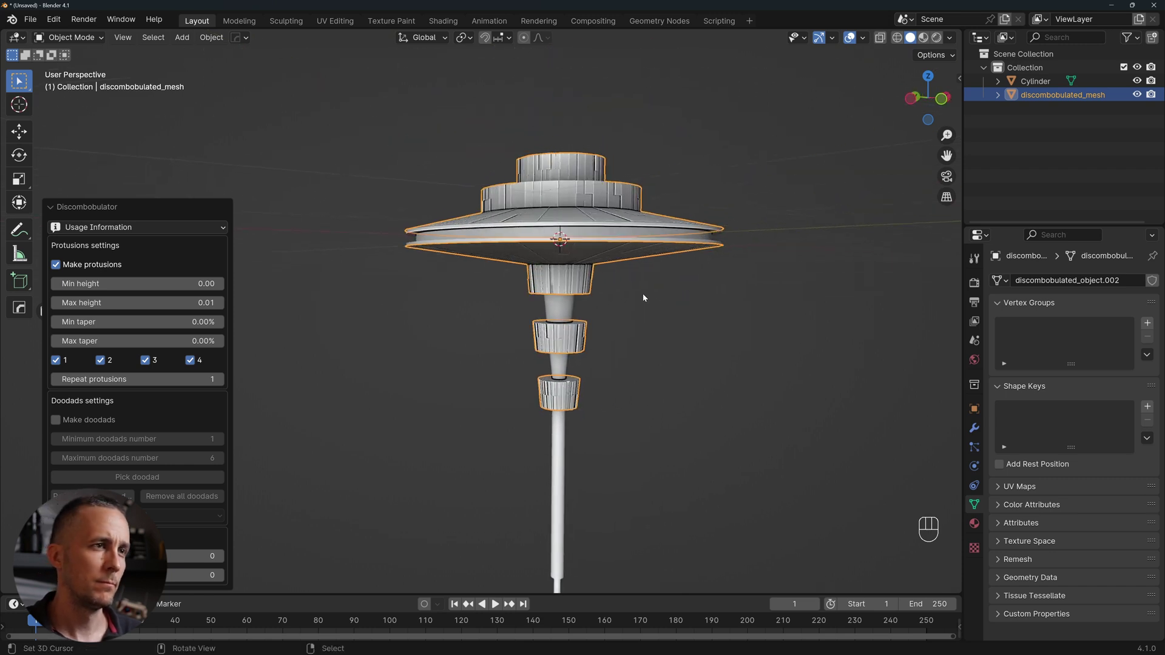
{"action": "left_click", "coordinate": [594, 292]}
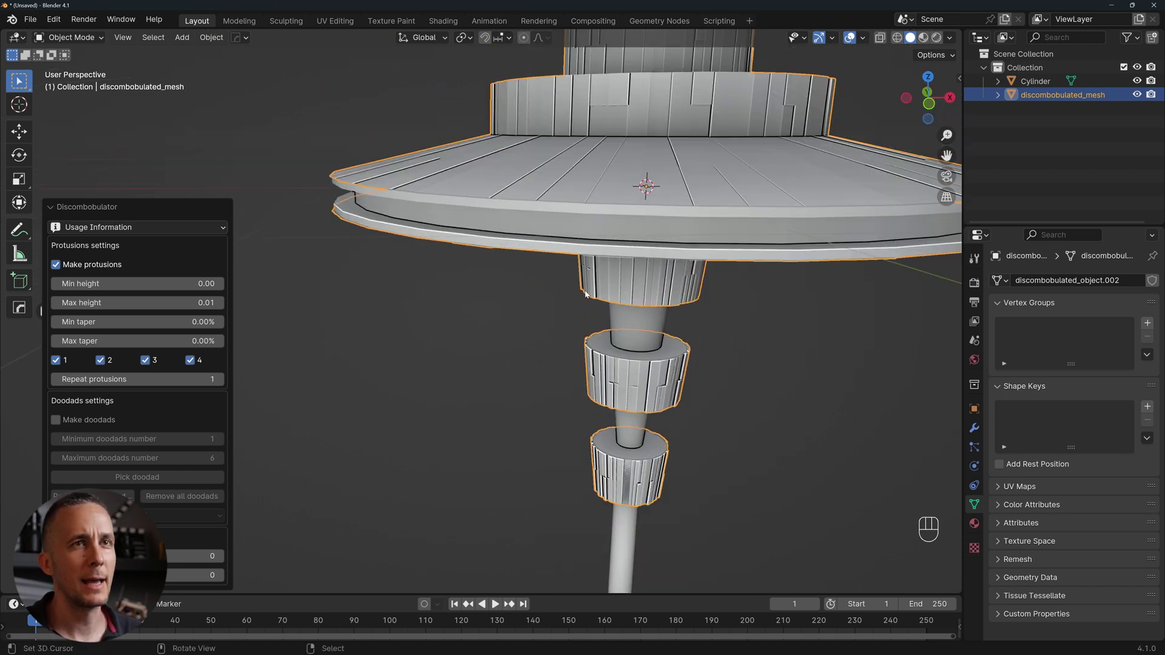
{"action": "key", "text": "ctrl+z"}
{"action": "left_click", "coordinate": [596, 269]}
{"action": "middle_click", "coordinate": [546, 241]}
- Add loop cuts around each of the tower's stacked collars and lowest ring
{"action": "key", "text": "Tab"}
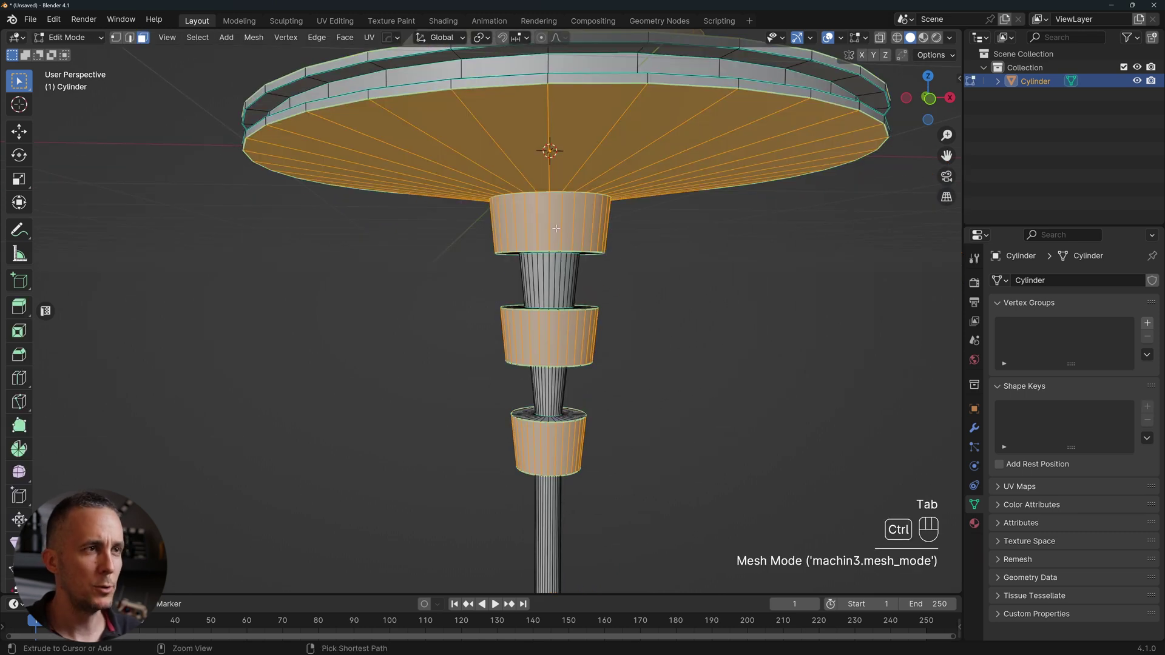
{"action": "key", "text": "ctrl+r"}
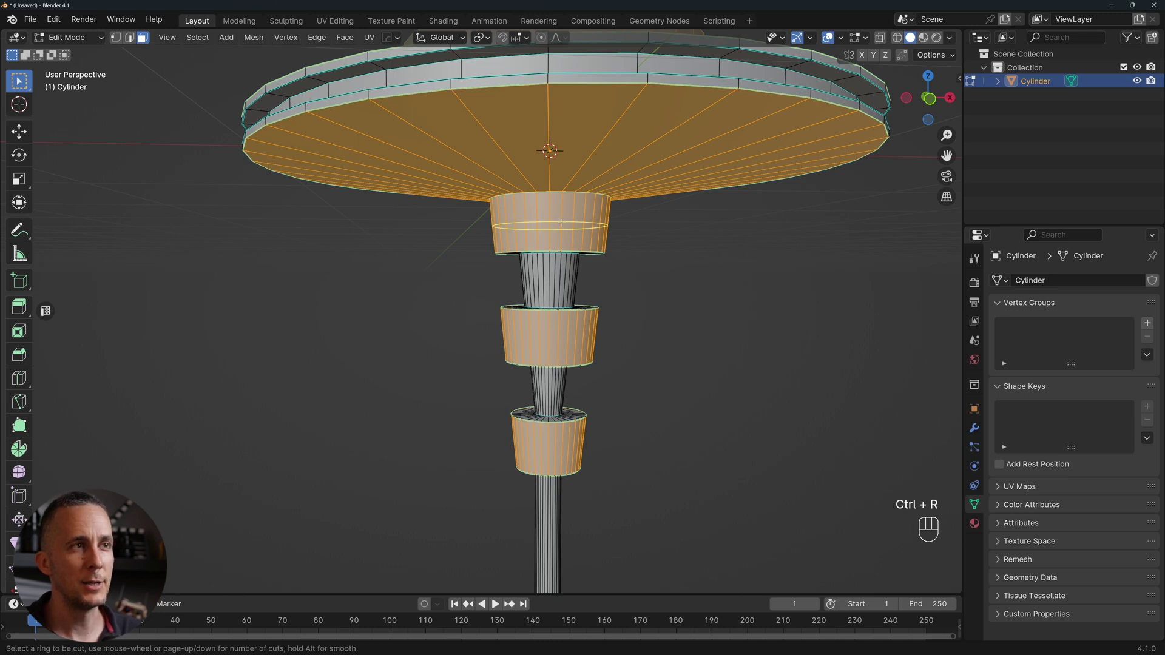
{"action": "key", "text": "ctrl+r"}
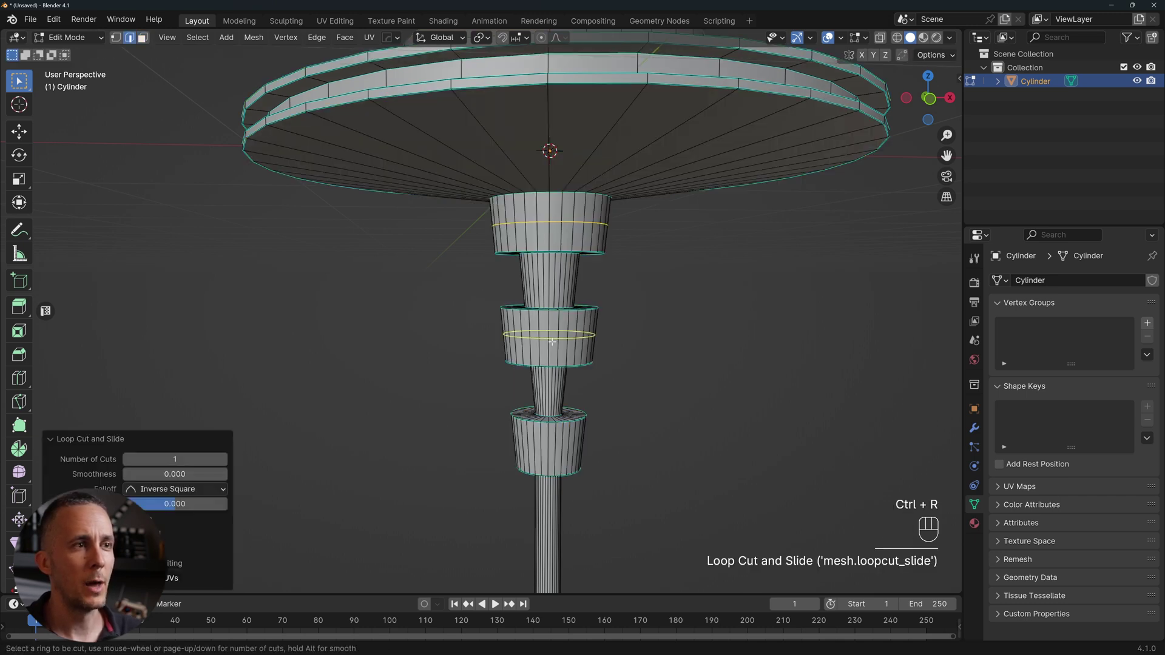
{"action": "key", "text": "ctrl+r"}
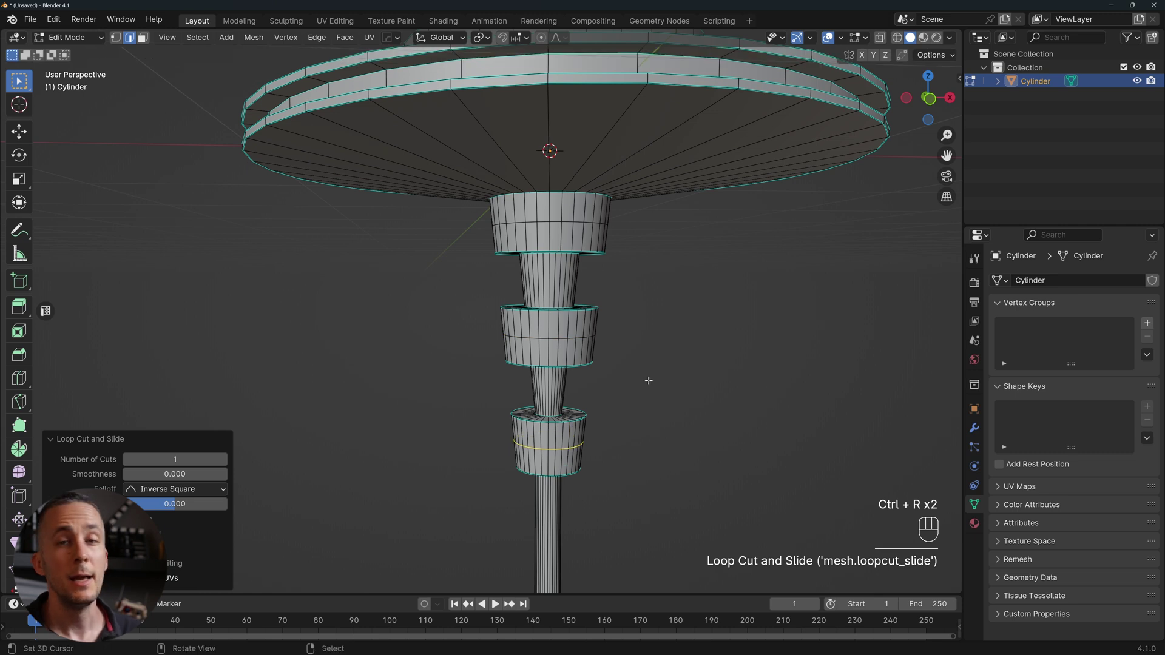
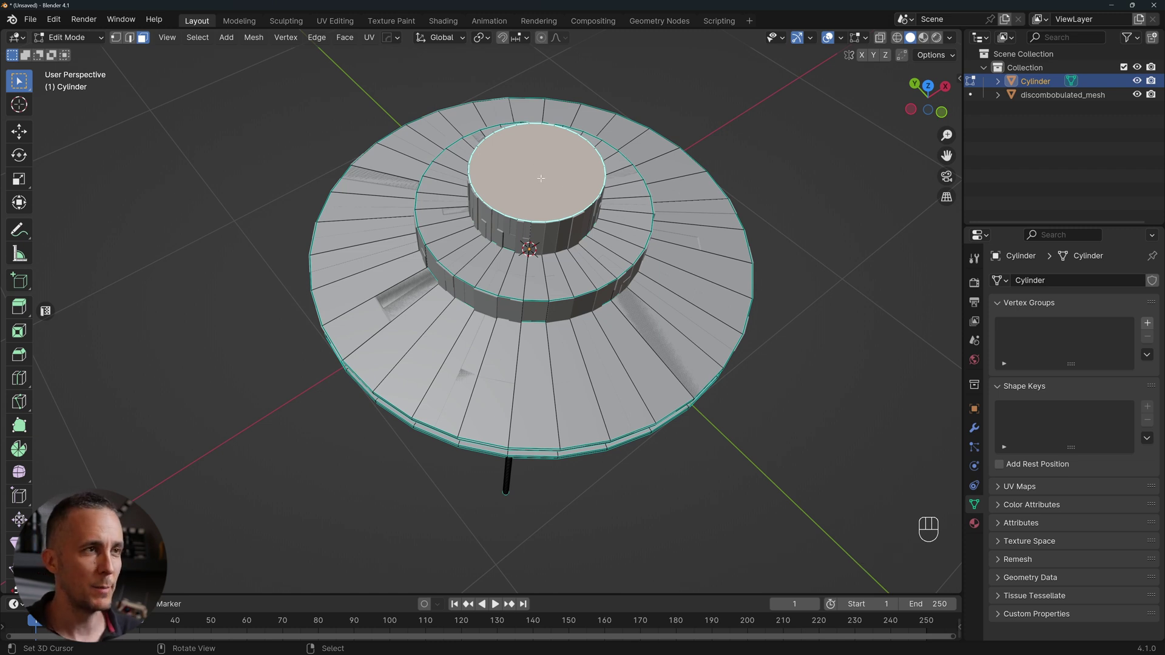
- Delete the central cylinder's top cap and bring up face fill for the opening
{"action": "key", "text": "x"}
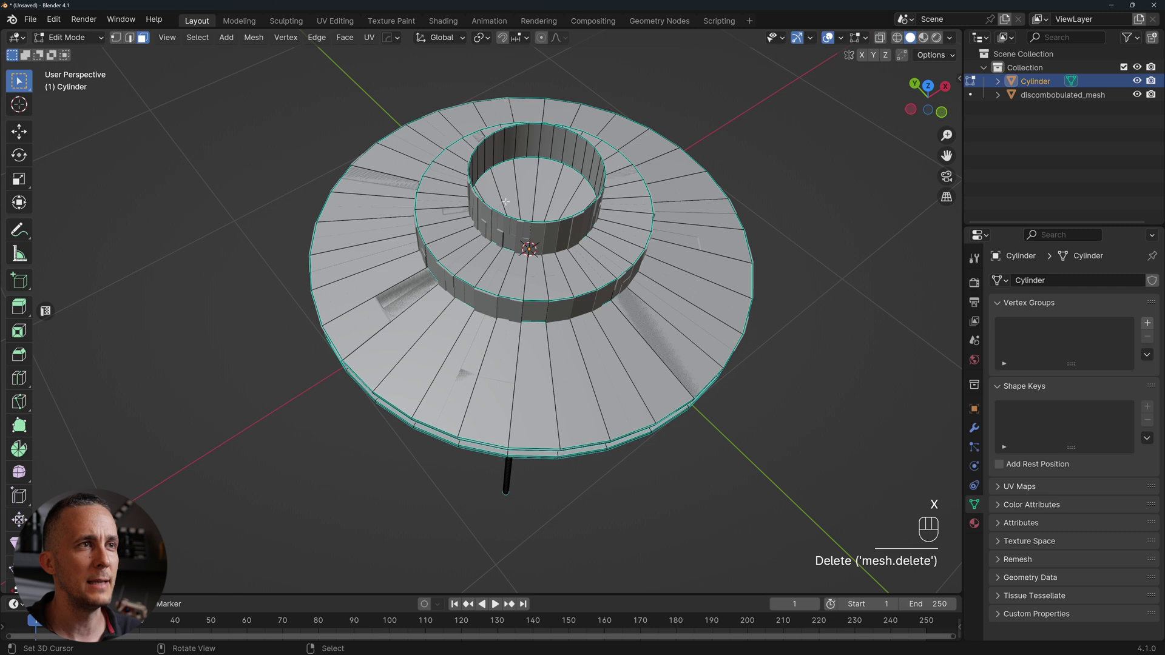
{"action": "key", "text": "Tab"}
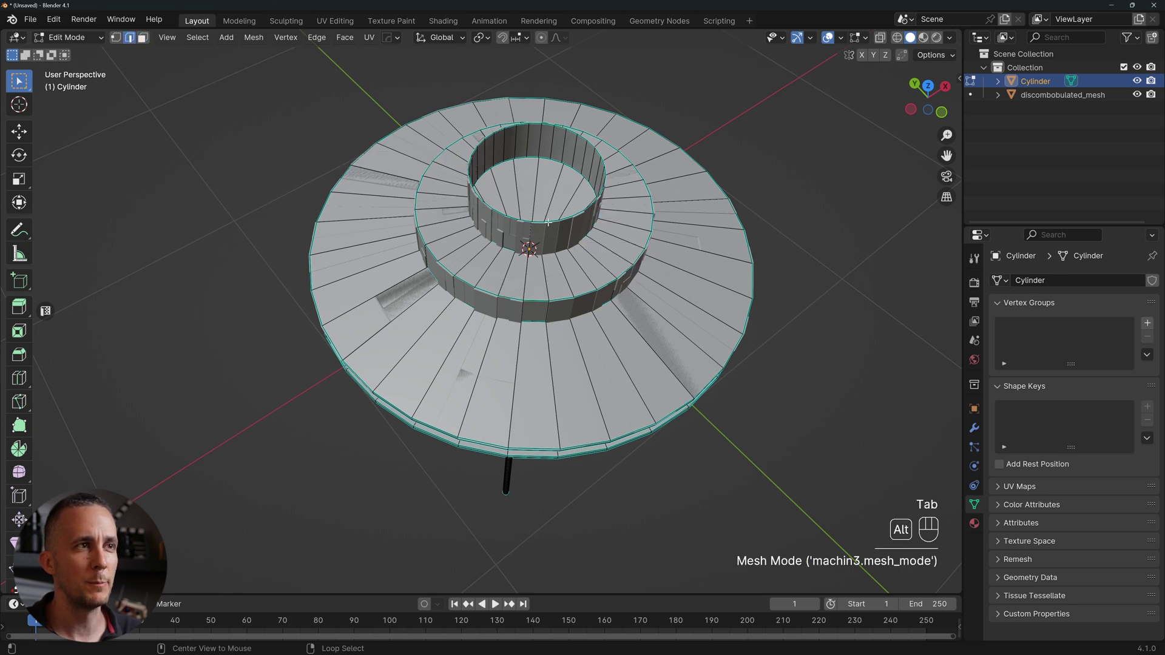
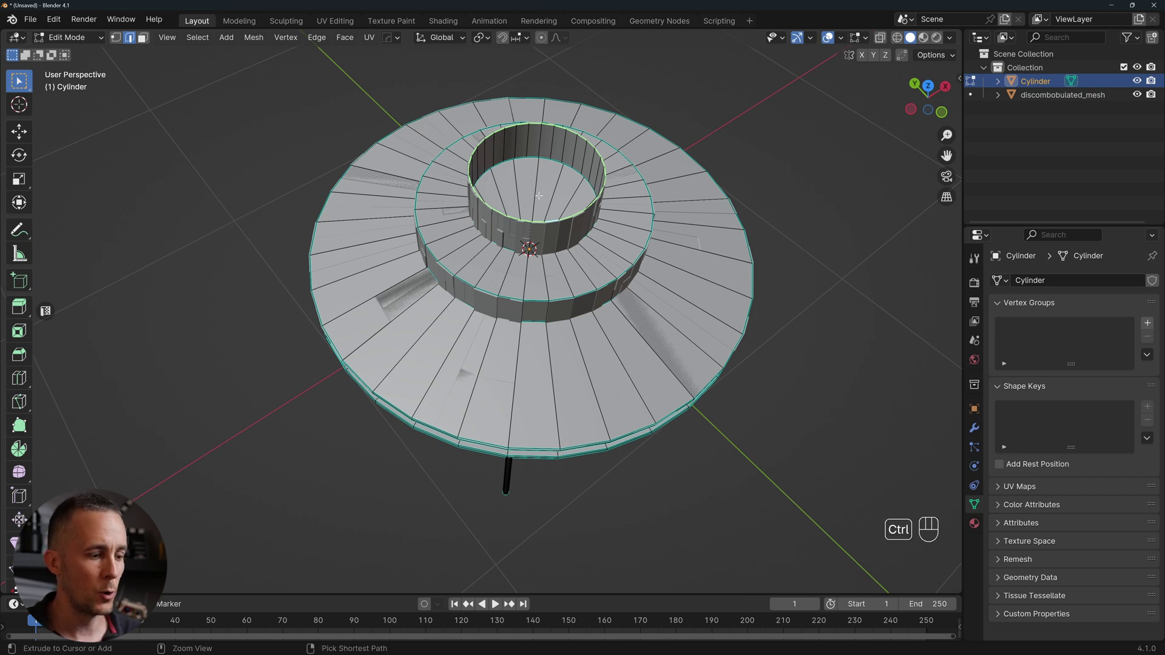
{"action": "key", "text": "ctrl+f"}
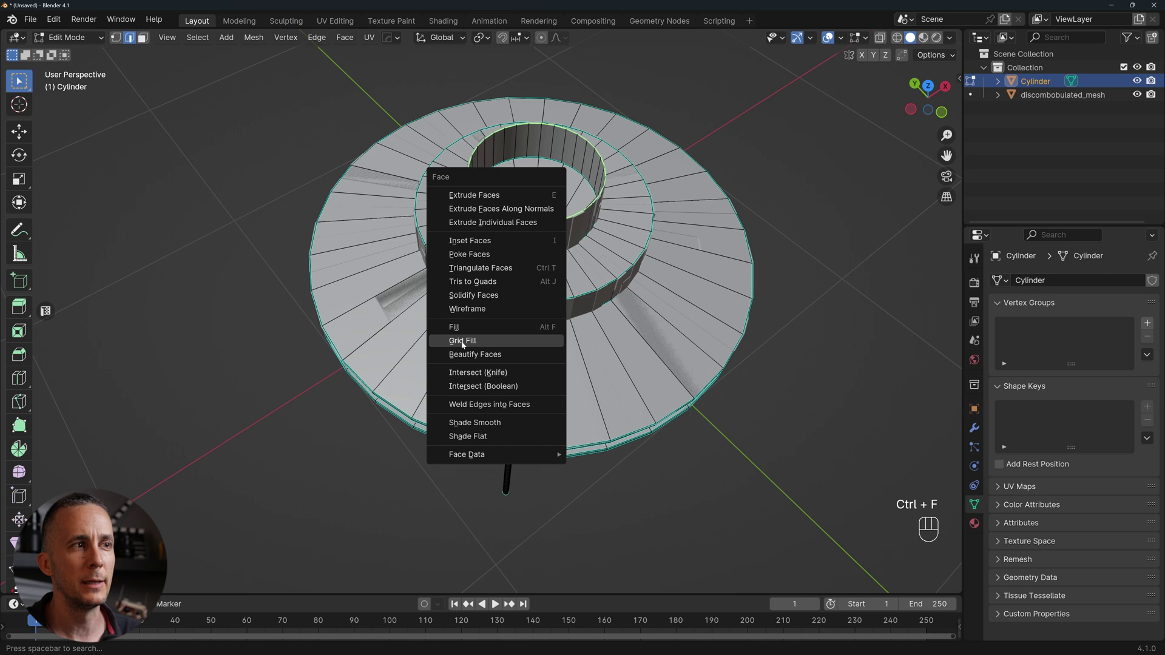
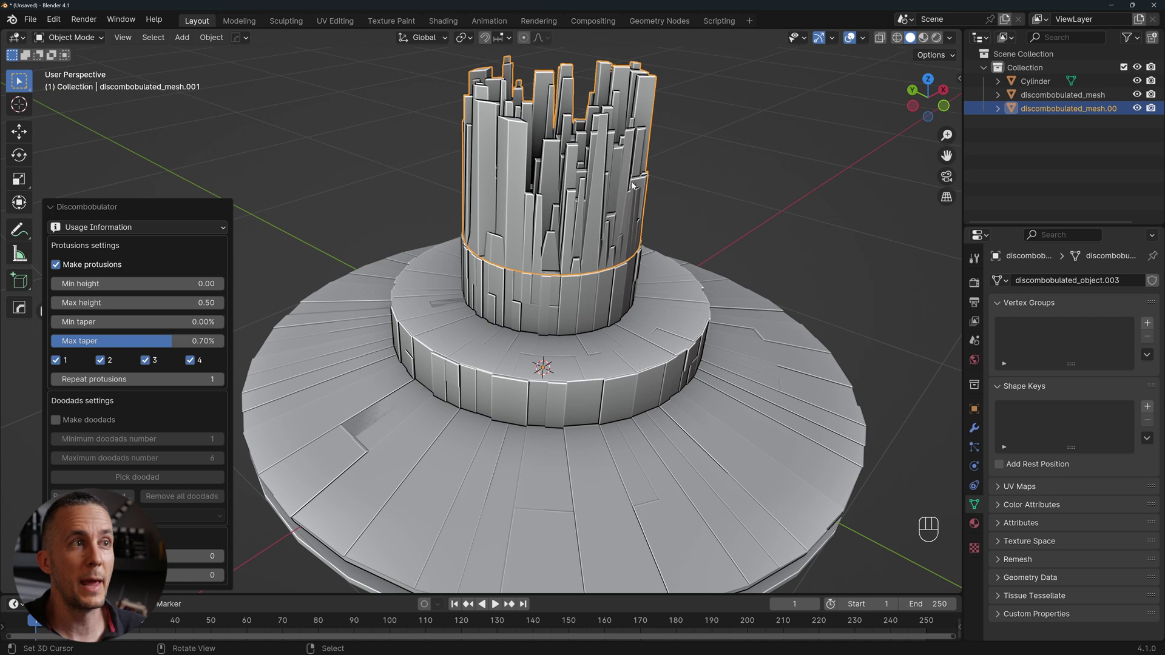
- Orbit closer around the crown of tapered greeble spikes
{"action": "left_click_drag", "start_coordinate": [618, 205], "coordinate": [571, 216]}
{"action": "left_click_drag", "start_coordinate": [533, 234], "coordinate": [466, 249]}
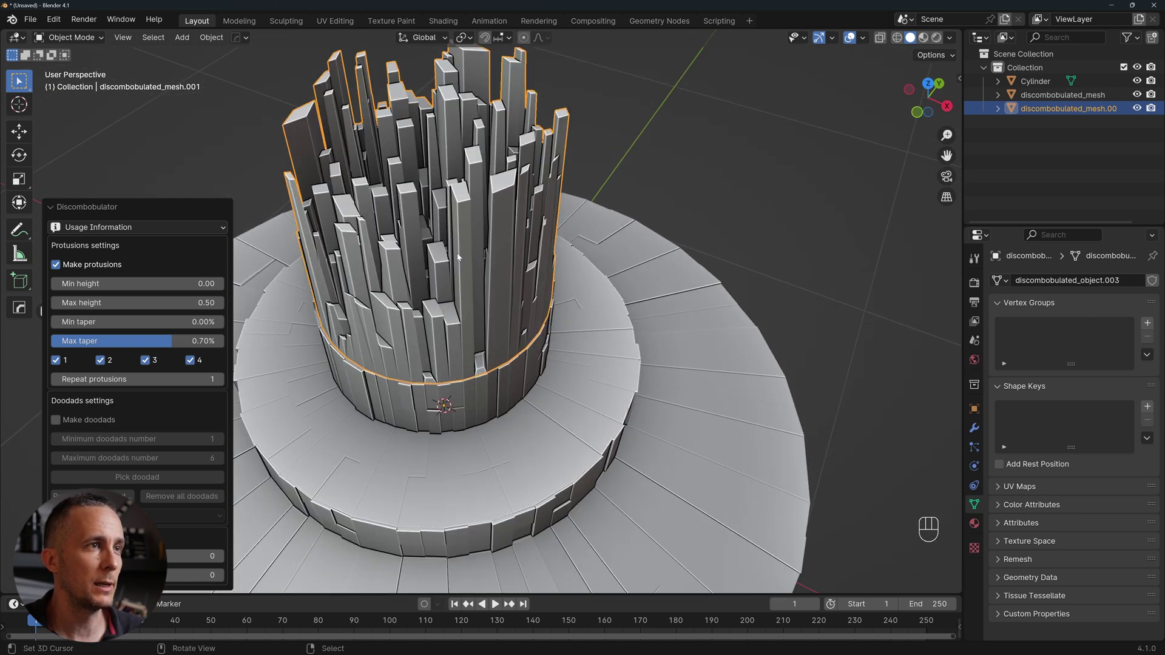
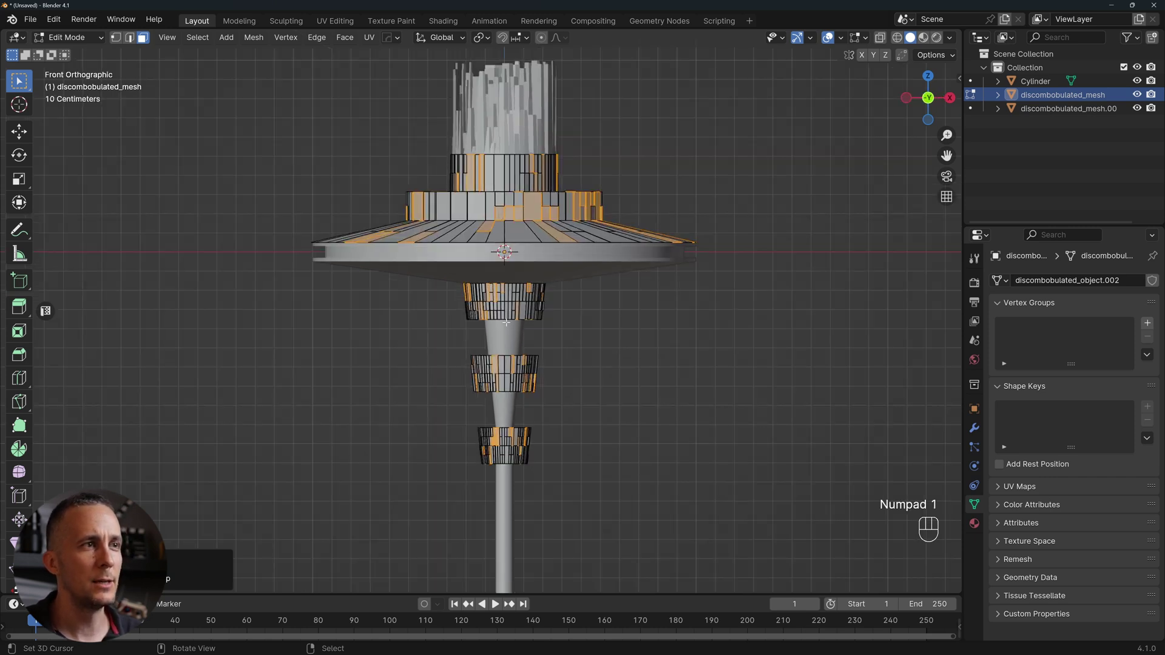
- Toggle X-ray display to reach hidden faces on the disc, tiers and collars
{"action": "key", "text": "alt+z"}
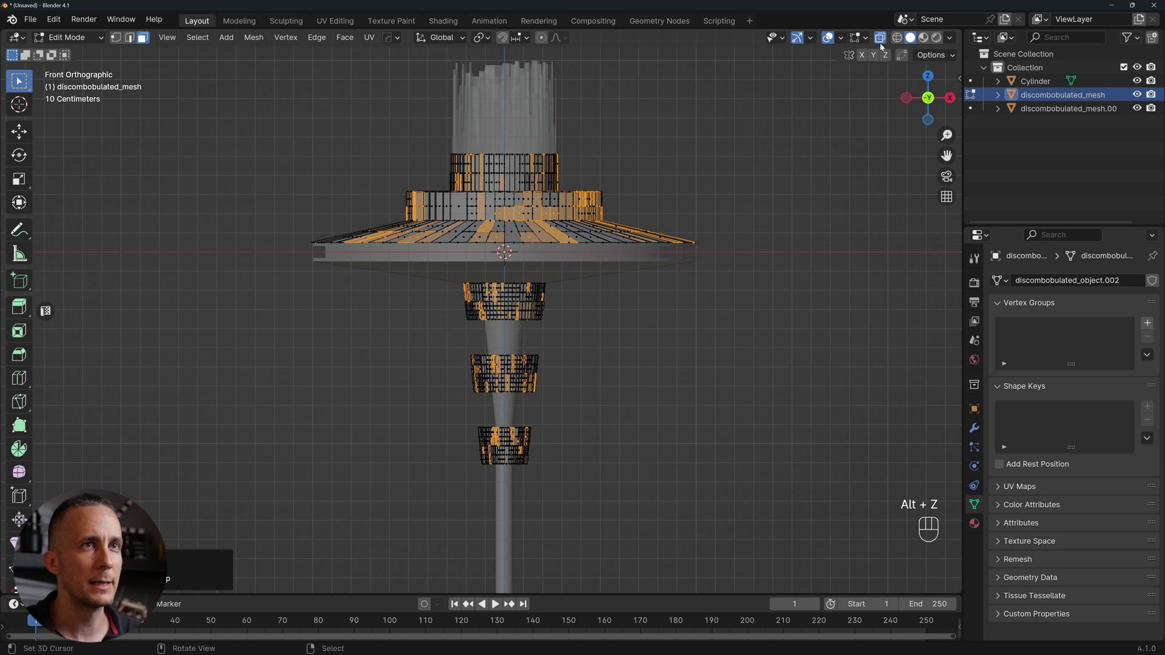
{"action": "key", "text": "alt+z"}
{"action": "key", "text": "alt+z"}
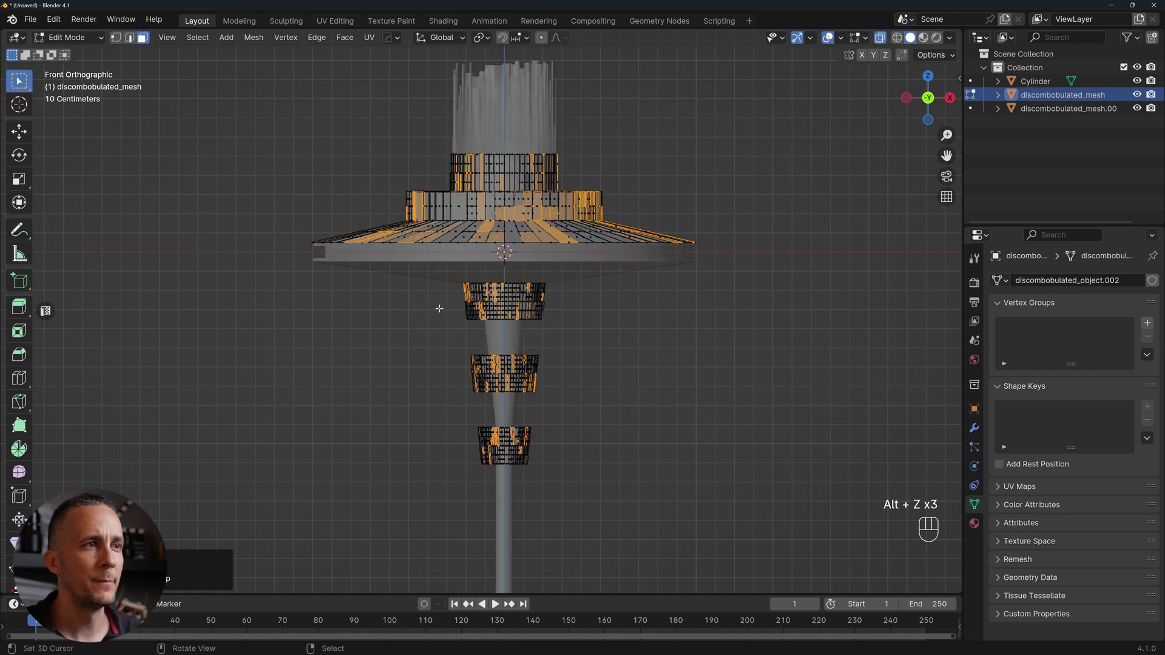
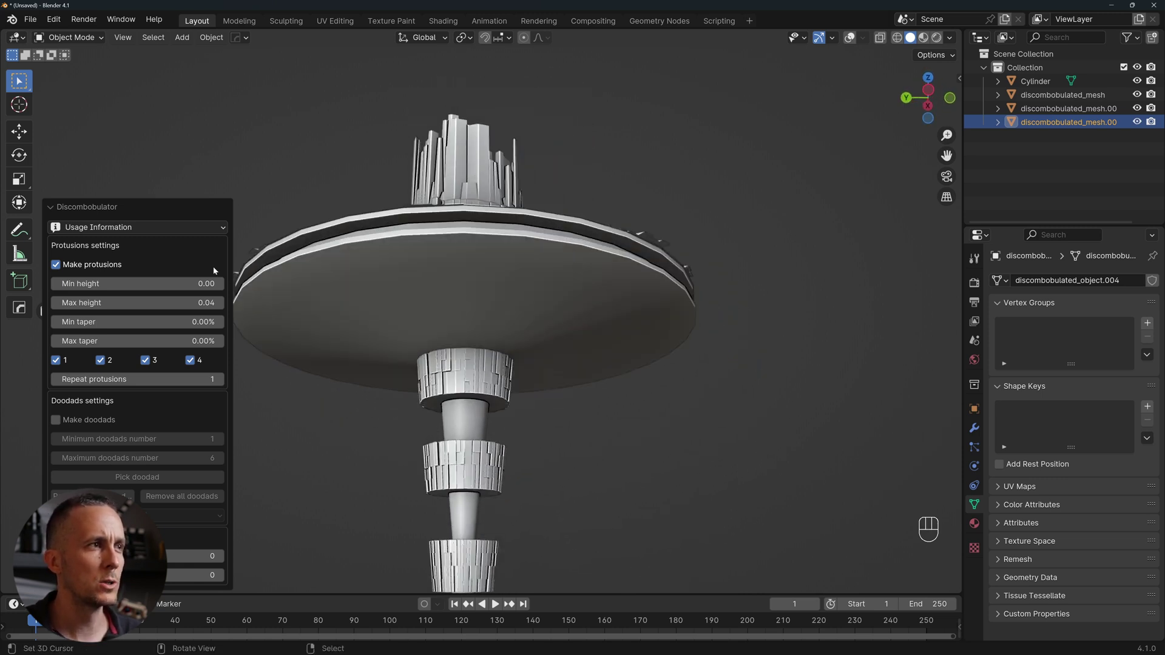
- Dismiss the greeble settings and select the base disc-and-stem Cylinder object
{"action": "left_click", "coordinate": [889, 34]}
{"action": "key", "text": "Tab"}
{"action": "key", "text": "Tab"}
{"action": "left_click", "coordinate": [889, 34]}
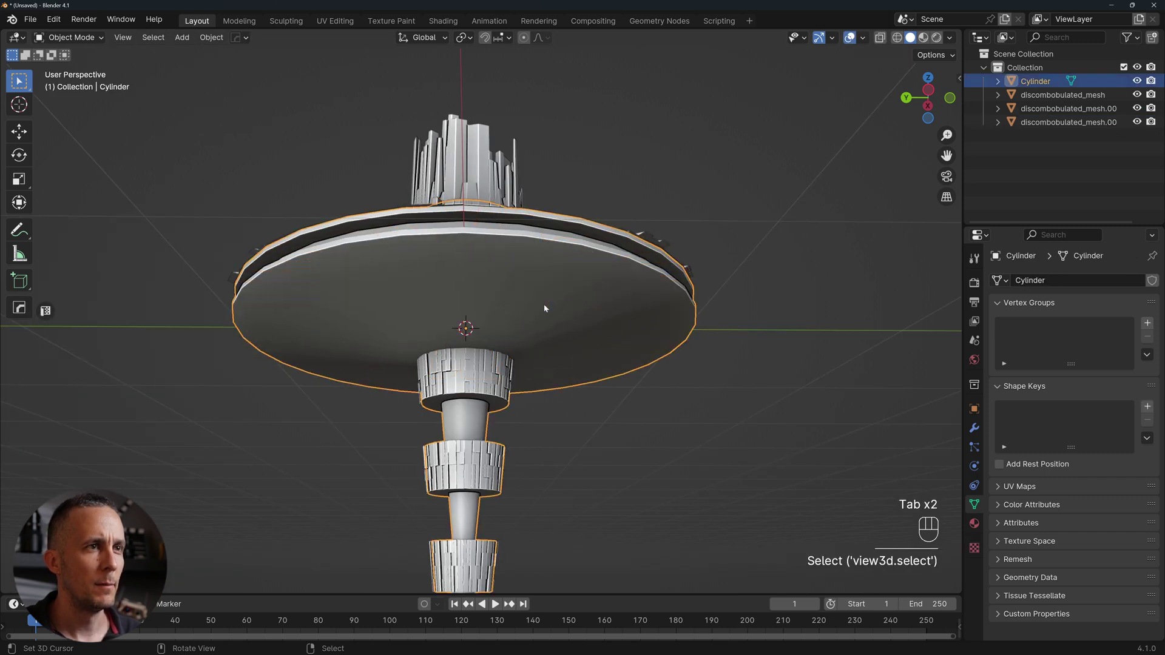
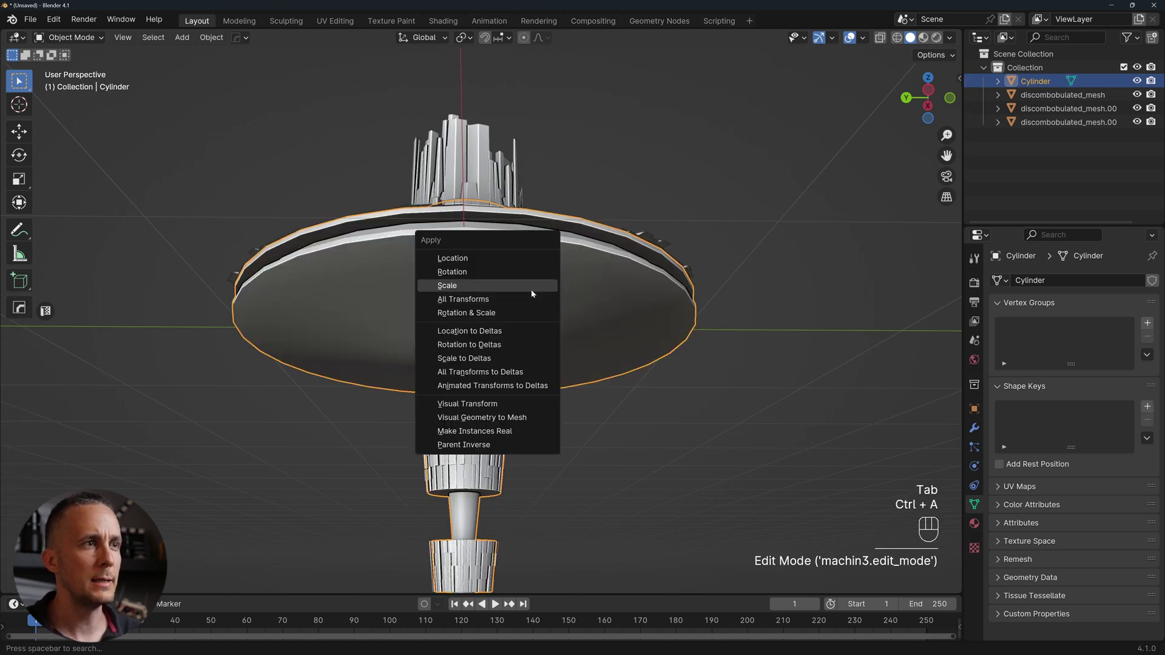
- Run Discombobulator again on the Cylinder with max height 0.04
{"action": "key", "text": "shift+a"}
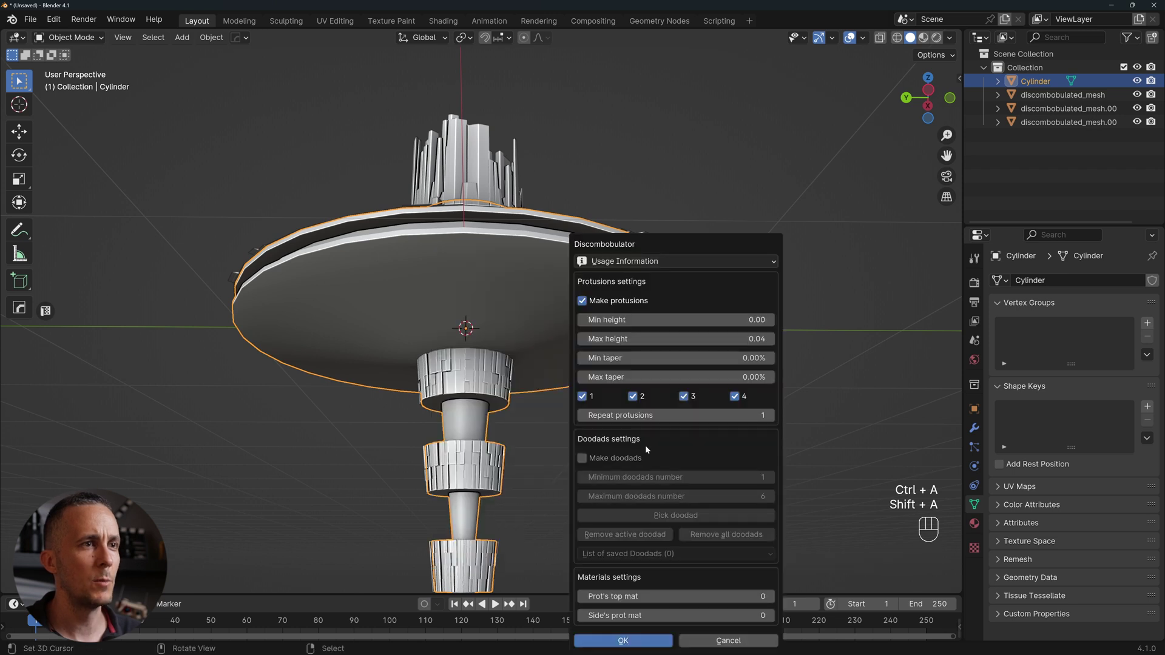
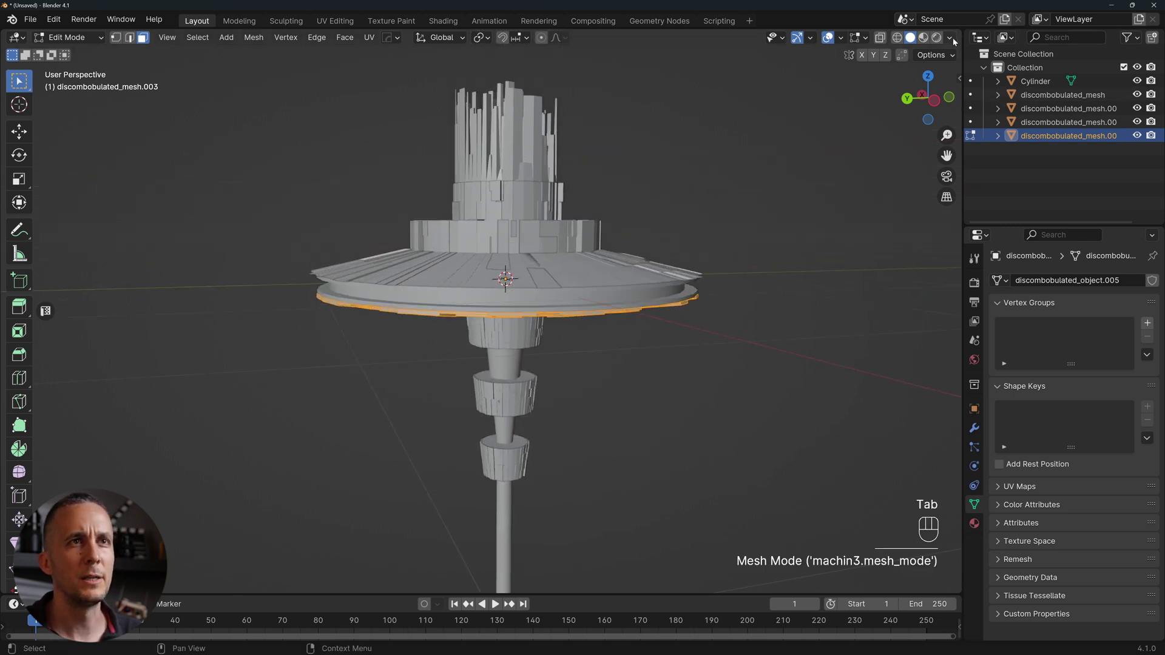
- Switch the viewport shading to a matcap look for the whole tower
{"action": "left_click_drag", "start_coordinate": [954, 41], "coordinate": [712, 235]}
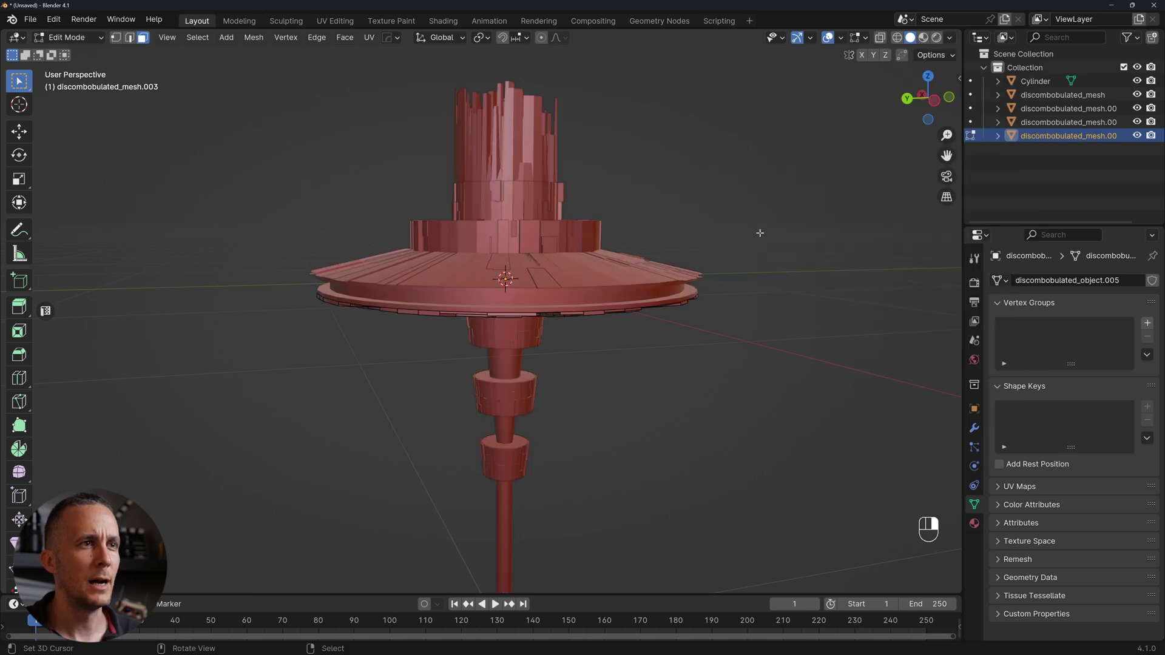
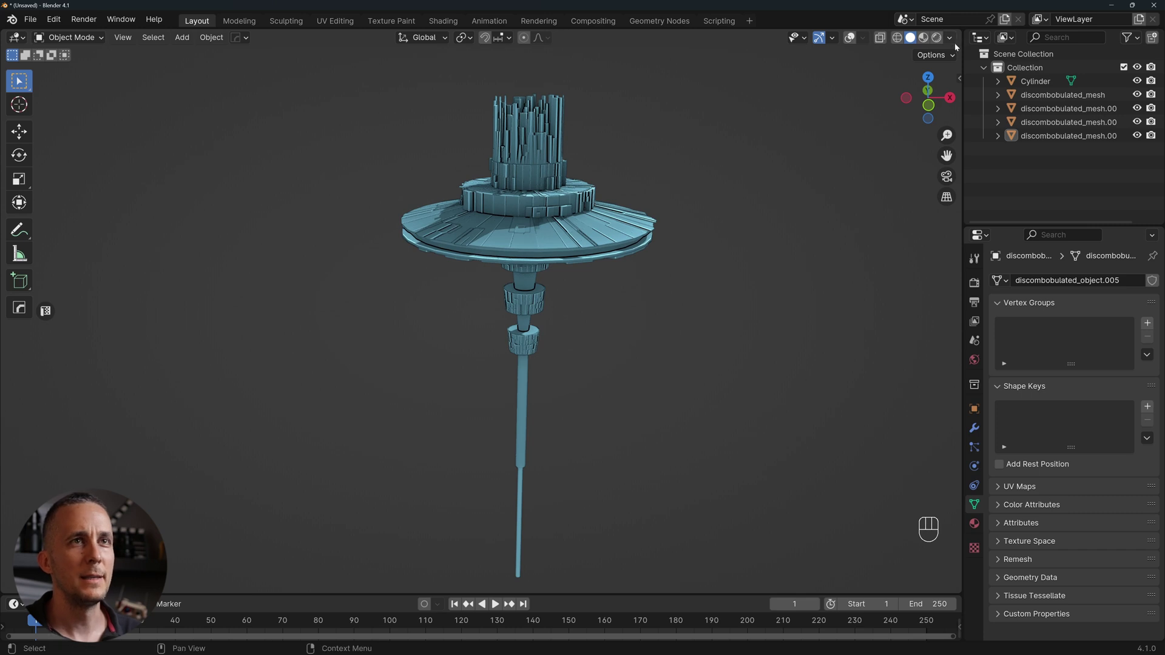
{"action": "left_click_drag", "start_coordinate": [595, 214], "coordinate": [640, 200]}
{"action": "left_click", "coordinate": [601, 221]}
{"action": "left_click", "coordinate": [595, 254]}
{"action": "left_click_drag", "start_coordinate": [578, 268], "coordinate": [550, 277]}
{"action": "left_click_drag", "start_coordinate": [532, 275], "coordinate": [560, 258]}
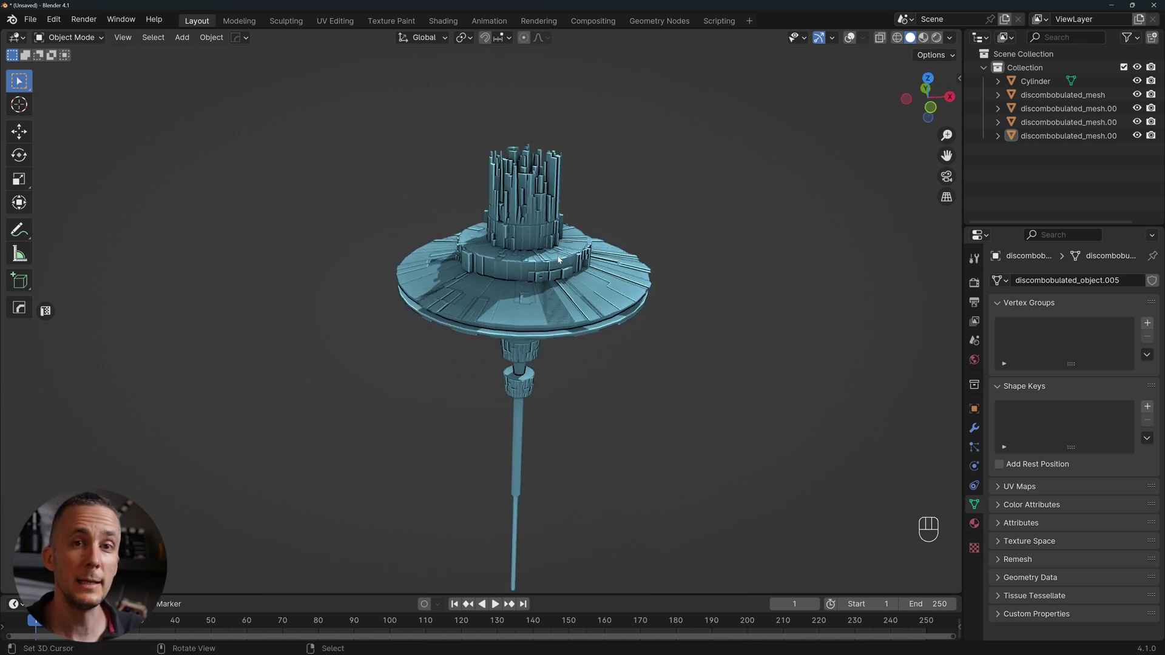
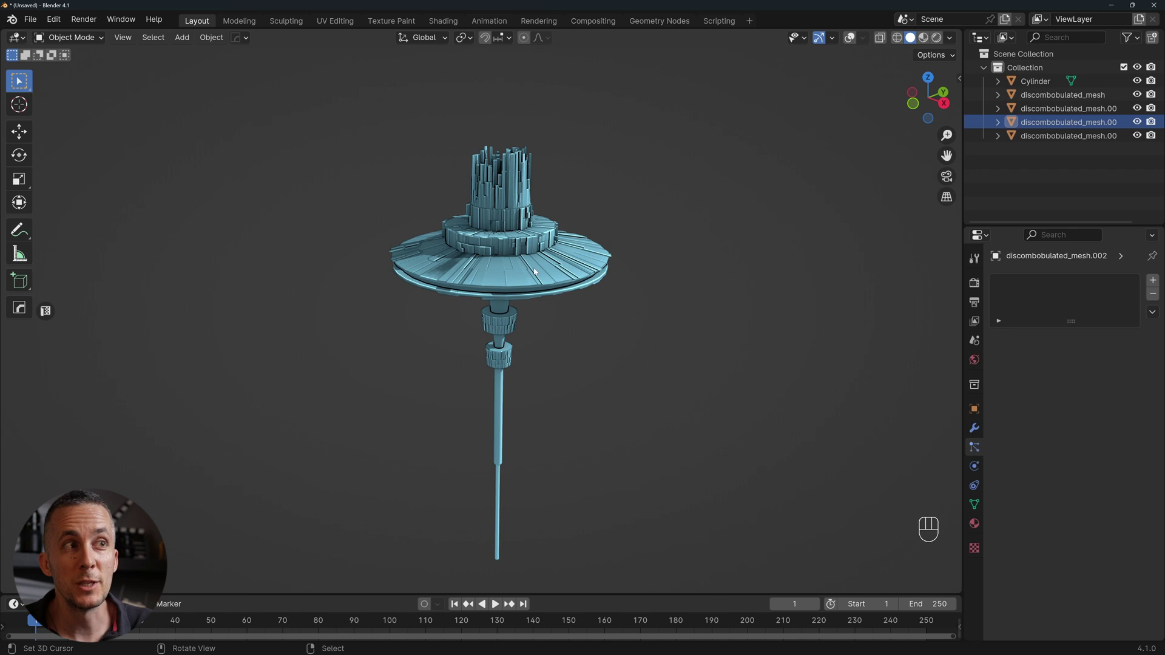
{"action": "left_click", "coordinate": [535, 275]}
{"action": "left_click", "coordinate": [536, 277]}
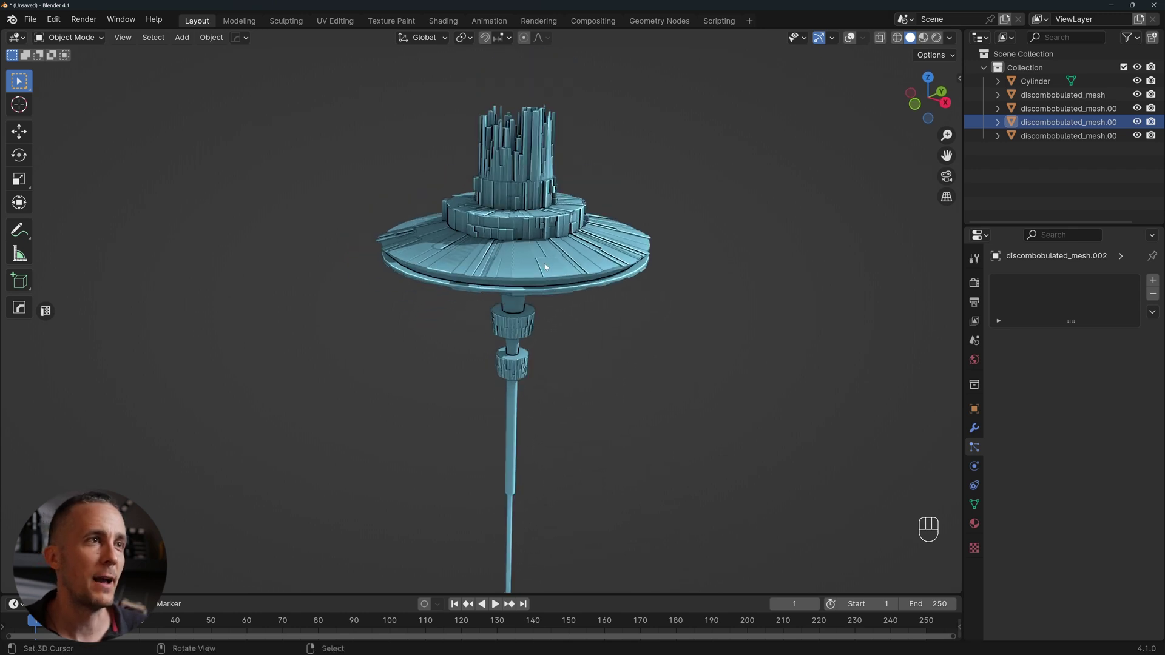
{"action": "left_click_drag", "start_coordinate": [553, 270], "coordinate": [690, 258]}
{"action": "left_click_drag", "start_coordinate": [660, 255], "coordinate": [629, 262]}
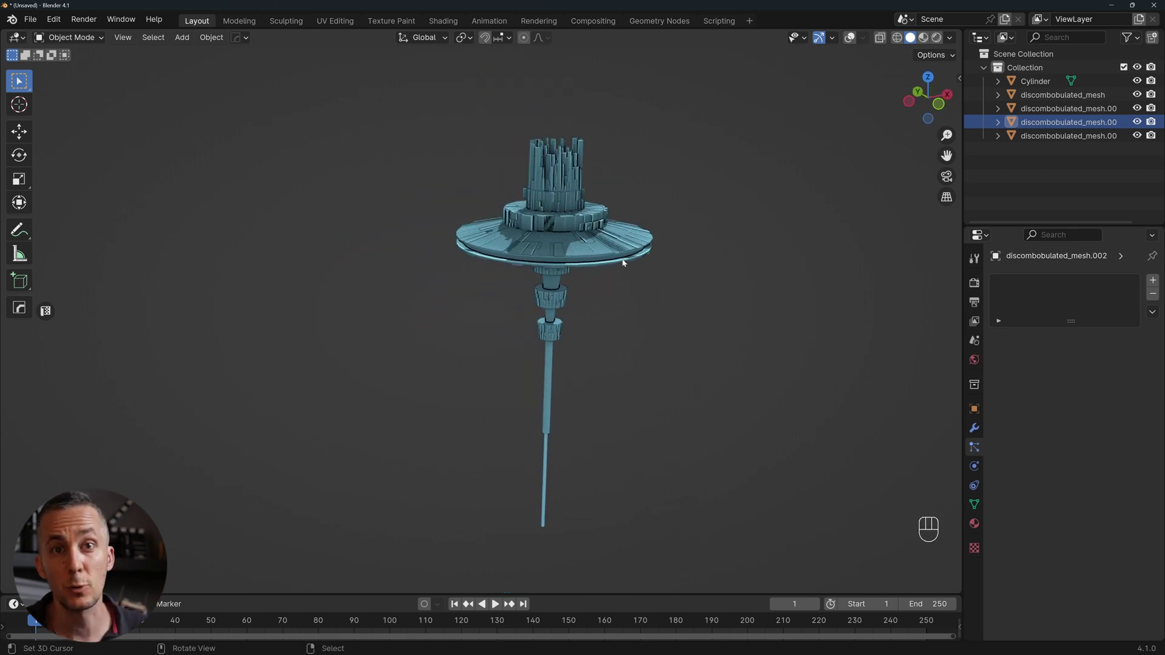
{"action": "left_click", "coordinate": [570, 285]}
{"action": "left_click_drag", "start_coordinate": [586, 241], "coordinate": [563, 282]}
{"action": "middle_click", "coordinate": [621, 257]}
{"action": "middle_click", "coordinate": [608, 277]}
{"action": "left_click", "coordinate": [596, 272]}
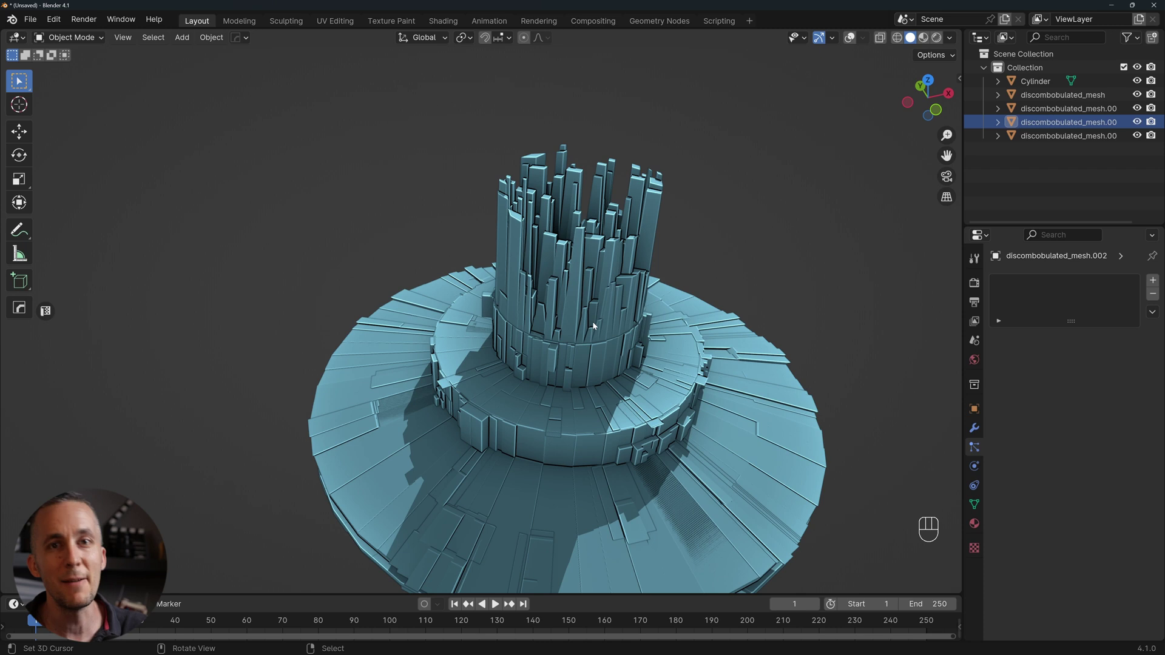